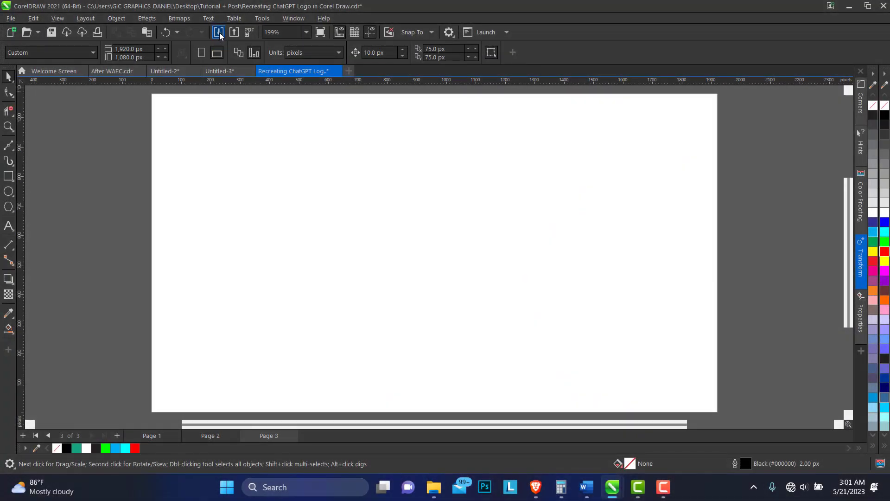
Import the ChatGPT logo JPG from the Downloads folder as a reference image.
{"action": "double_click", "coordinate": [222, 35]}
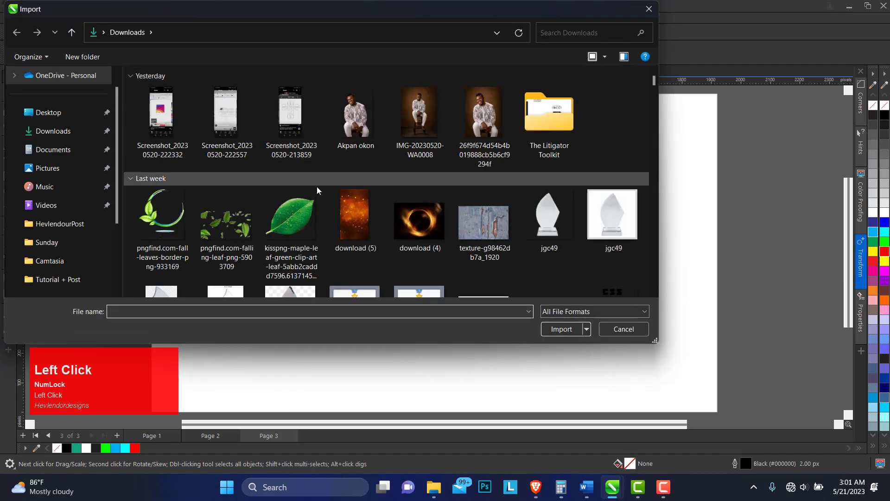
{"action": "scroll", "scroll_direction": "down", "scroll_amount": 3}
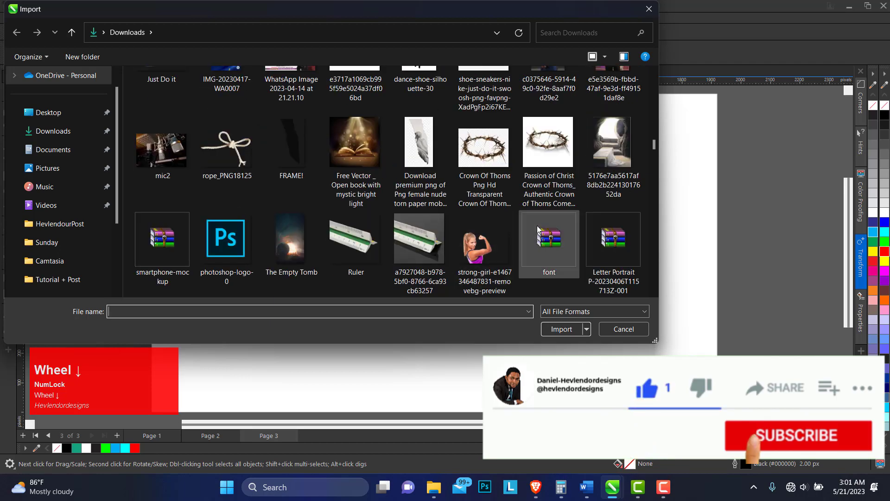
{"action": "scroll", "scroll_direction": "up", "scroll_amount": 3}
Place the logo image, centre it on the page with P and enlarge it slightly.
{"action": "left_click_drag", "start_coordinate": [238, 111], "coordinate": [504, 247]}
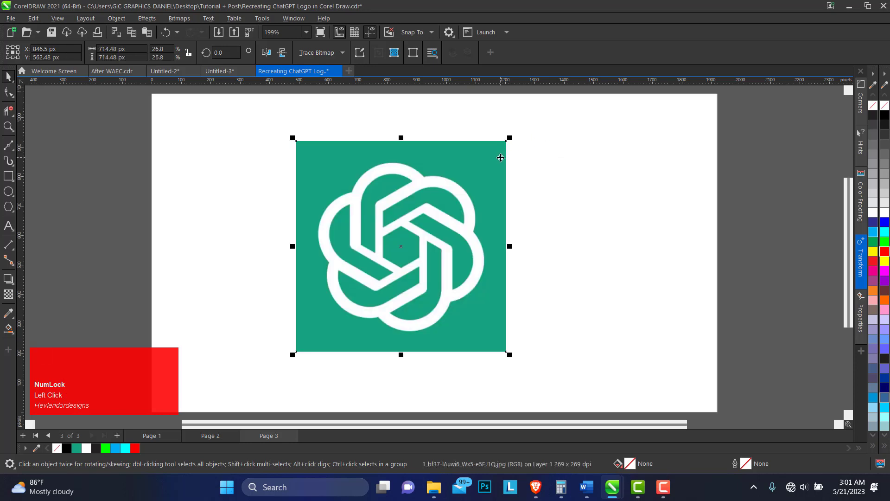
{"action": "key", "text": "p"}
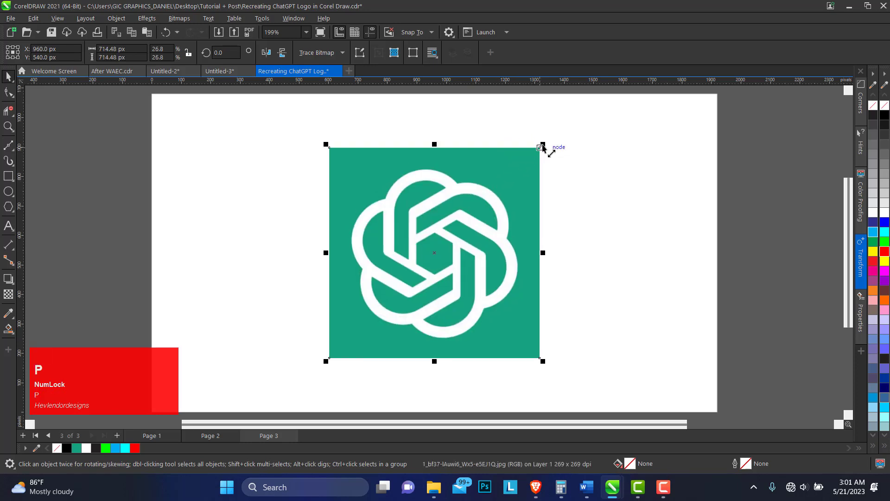
{"action": "left_click_drag", "start_coordinate": [546, 146], "coordinate": [425, 177]}
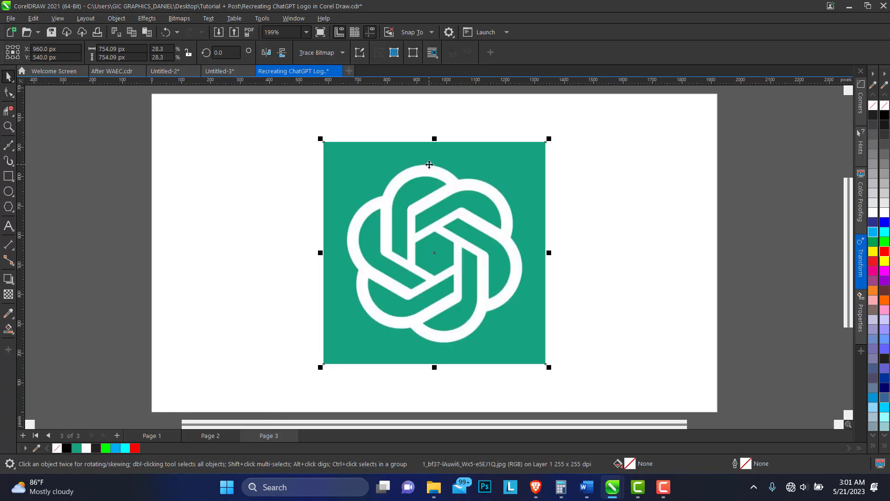
Lock the reference image so it cannot move while tracing.
{"action": "right_click", "coordinate": [439, 158]}
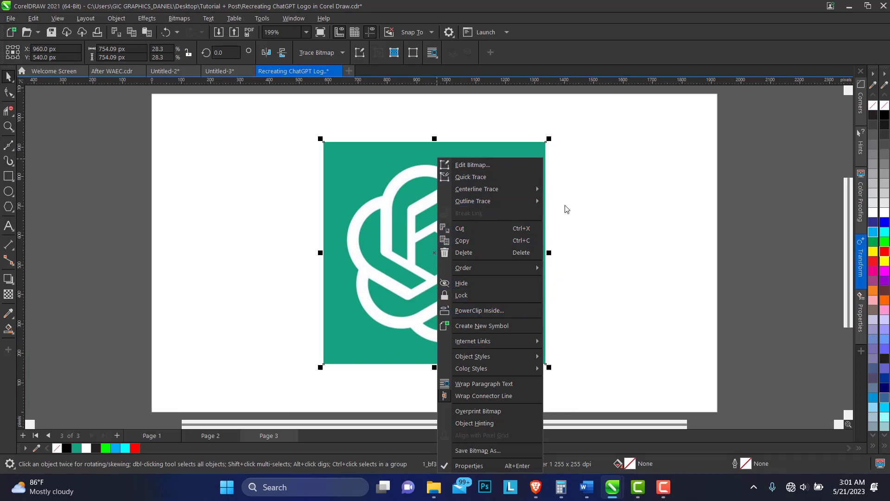
{"action": "right_click", "coordinate": [394, 199]}
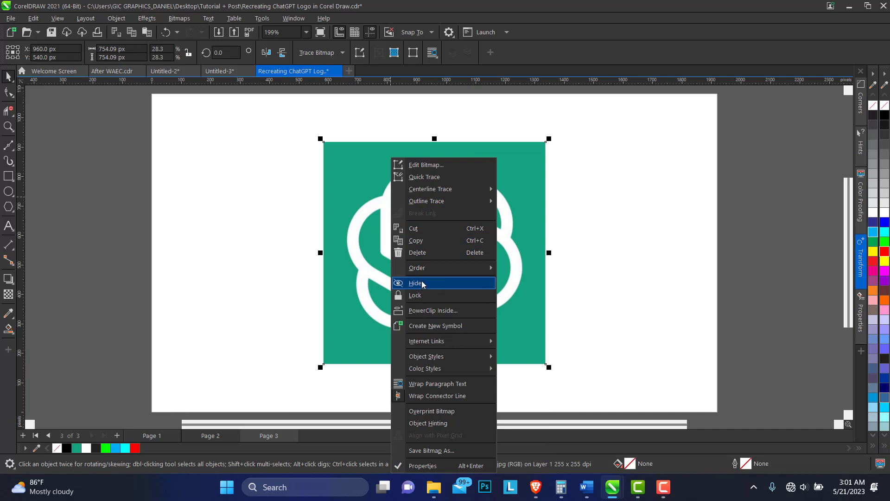
{"action": "left_click", "coordinate": [424, 297]}
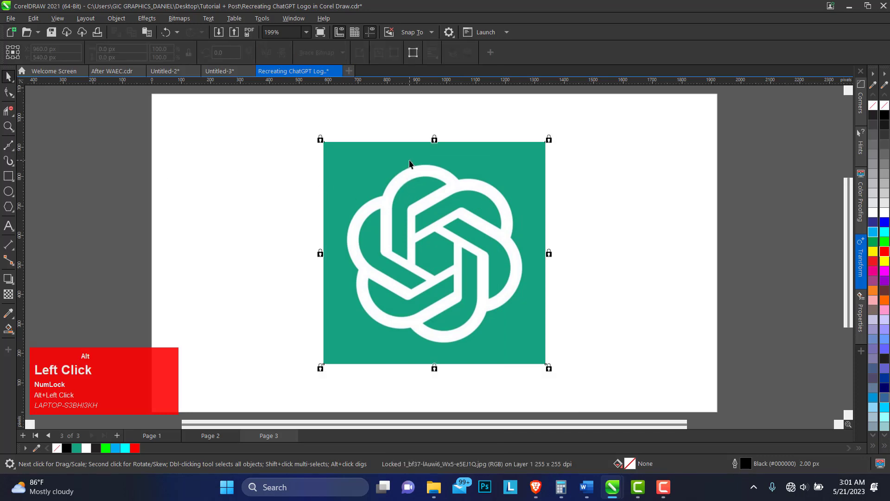
{"action": "right_click", "coordinate": [411, 158]}
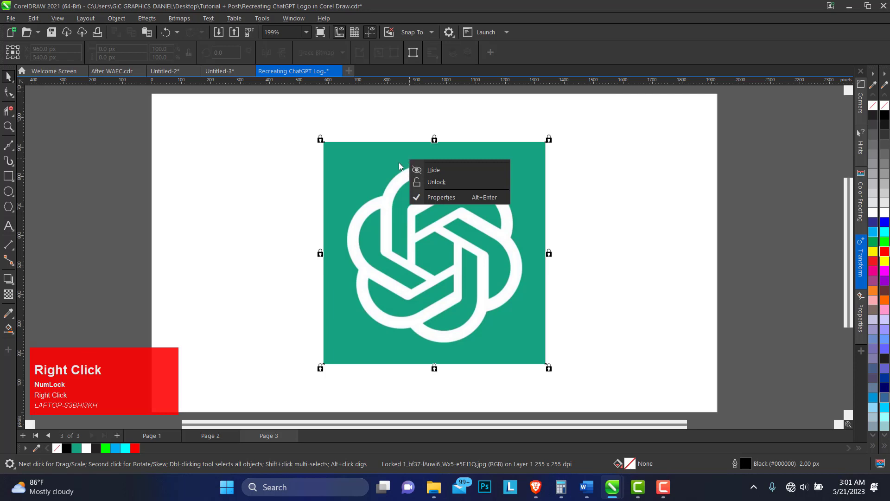
{"action": "left_click", "coordinate": [389, 166]}
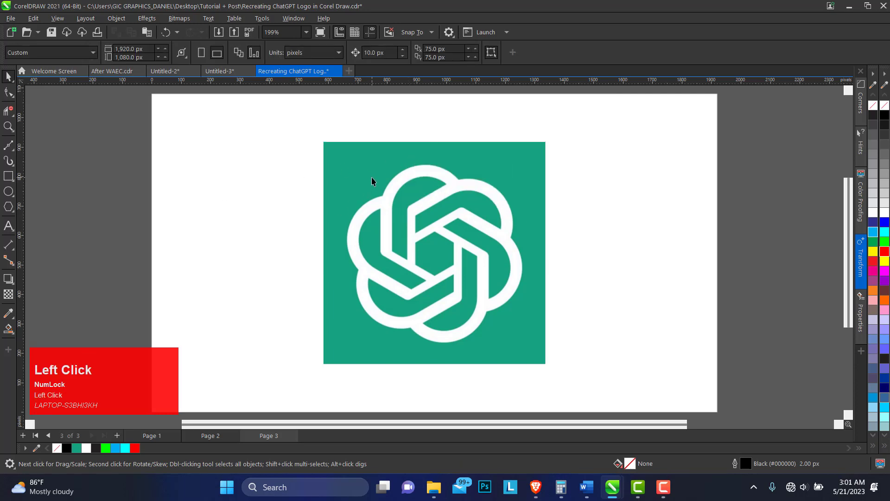
{"action": "right_click", "coordinate": [375, 173]}
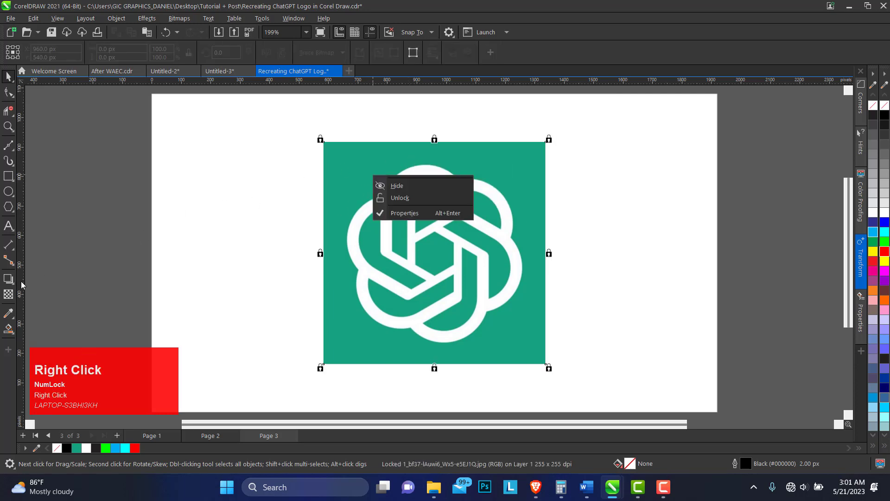
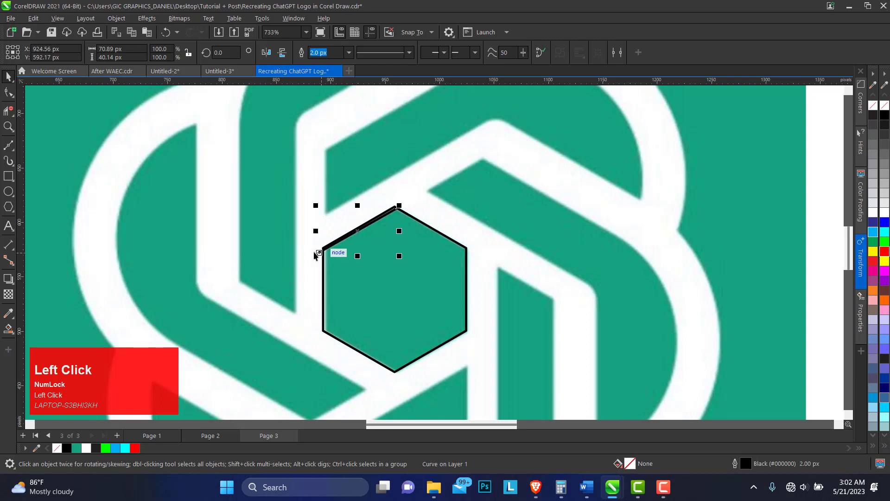
Fit the six-sided polygon over the logo's central hexagonal gap.
{"action": "left_click_drag", "start_coordinate": [367, 229], "coordinate": [428, 266]}
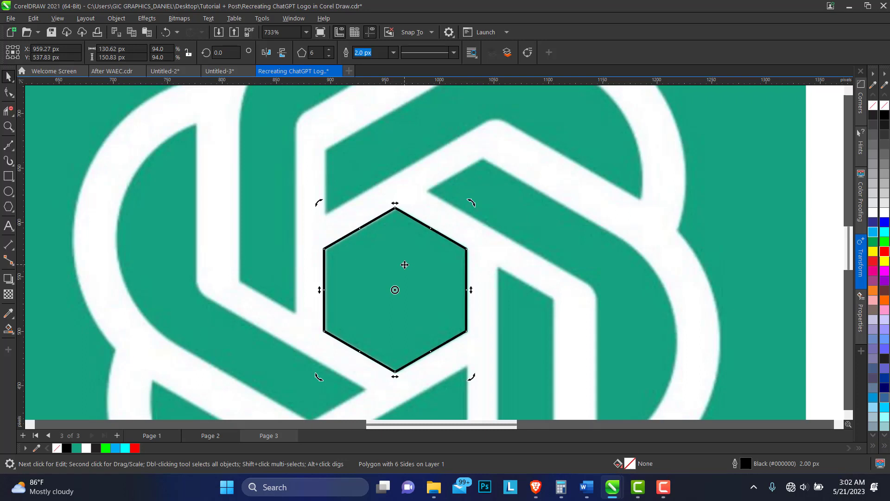
{"action": "double_click", "coordinate": [408, 268]}
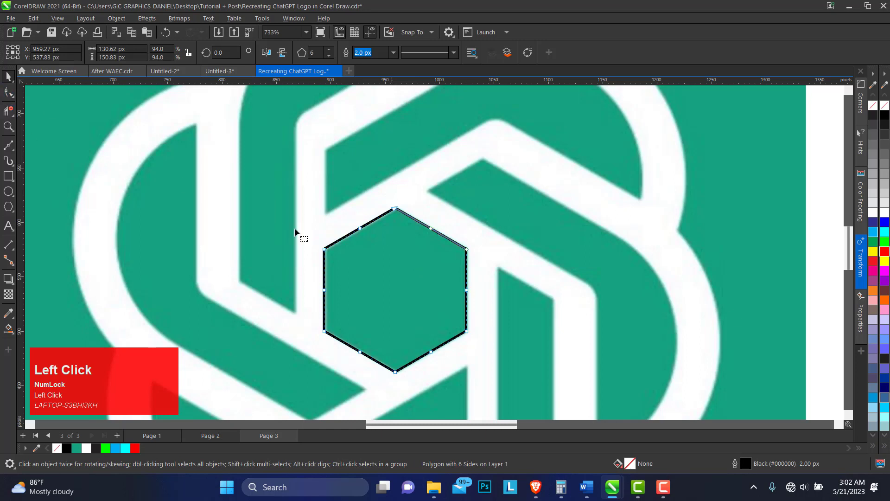
Convert the hexagon to curves (Ctrl+Q) and delete midpoint nodes, leaving six corners.
{"action": "key", "text": "ctrl+q"}
{"action": "left_click", "coordinate": [11, 98]}
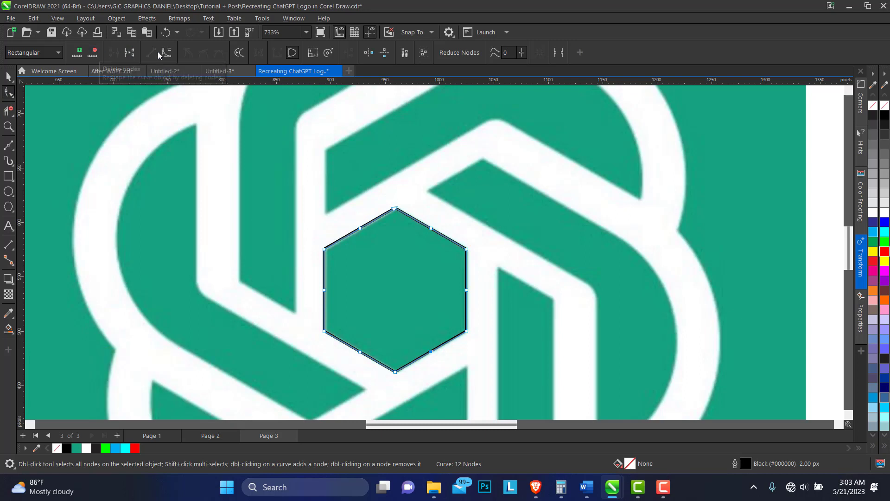
{"action": "left_click", "coordinate": [131, 55]}
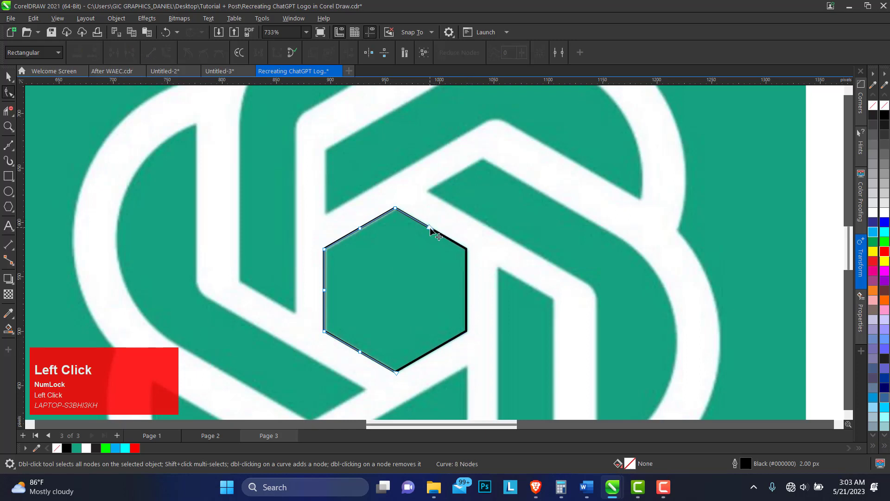
{"action": "left_click", "coordinate": [395, 345]}
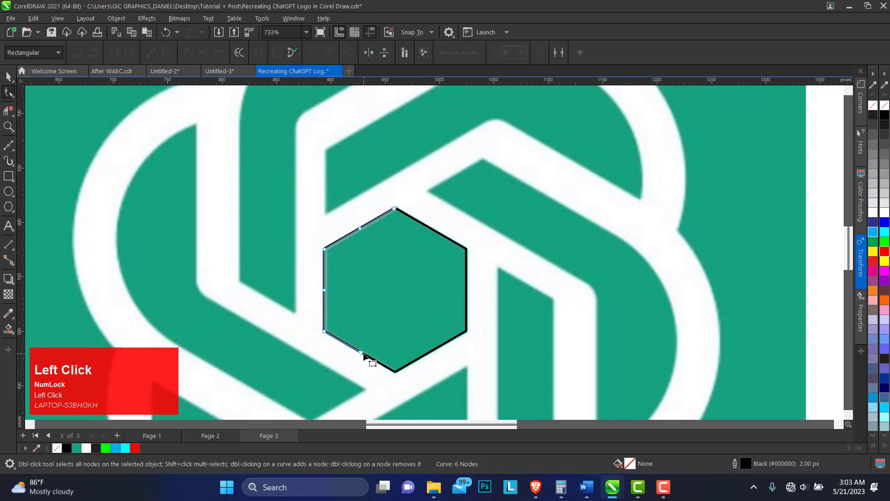
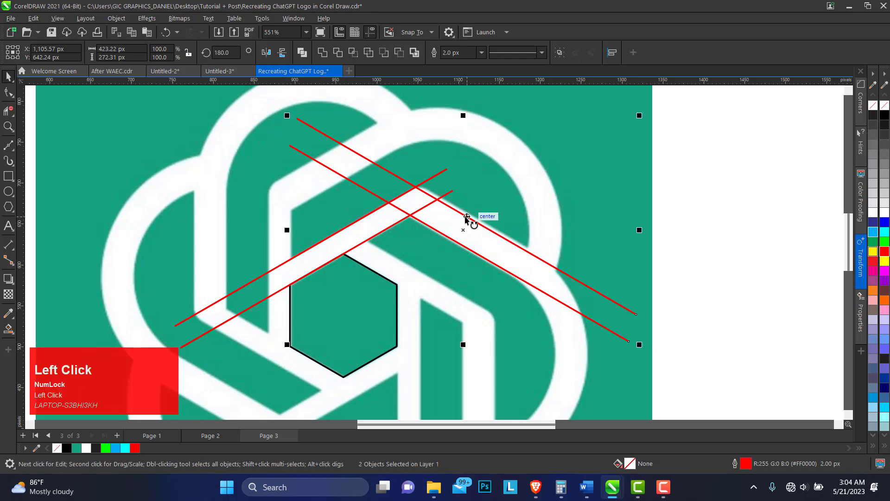
Set the mirrored red line pair in place along the opposite diagonal strand.
{"action": "left_click", "coordinate": [467, 216]}
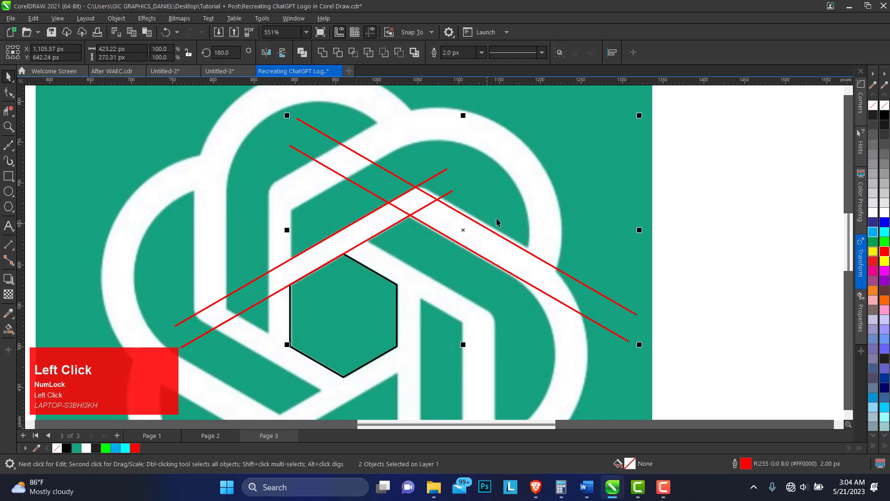
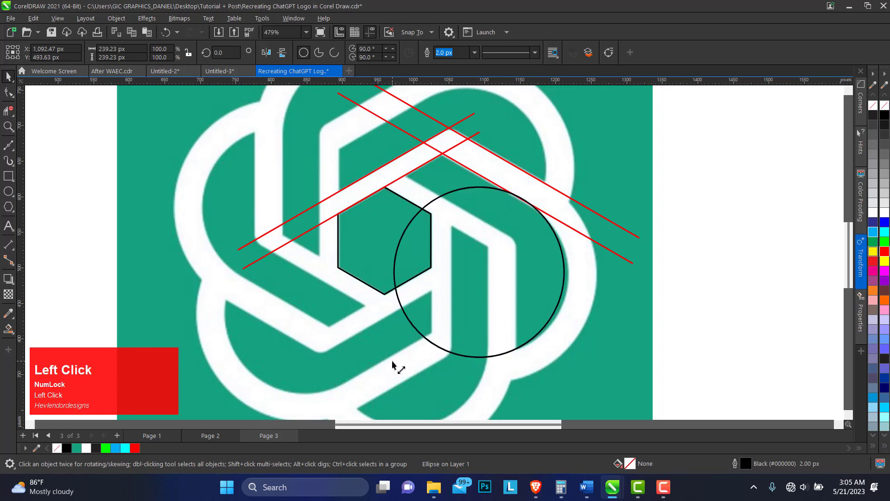
Fit a circle to the inner edge of the logo's right-hand loop.
{"action": "left_click_drag", "start_coordinate": [389, 370], "coordinate": [374, 381]}
{"action": "key", "text": "ctrl+z"}
{"action": "left_click_drag", "start_coordinate": [389, 367], "coordinate": [530, 197]}
{"action": "left_click_drag", "start_coordinate": [530, 197], "coordinate": [392, 371]}
{"action": "left_click_drag", "start_coordinate": [392, 371], "coordinate": [399, 363]}
{"action": "left_click", "coordinate": [399, 363]}
{"action": "left_click_drag", "start_coordinate": [399, 363], "coordinate": [391, 369]}
{"action": "left_click_drag", "start_coordinate": [392, 368], "coordinate": [576, 188]}
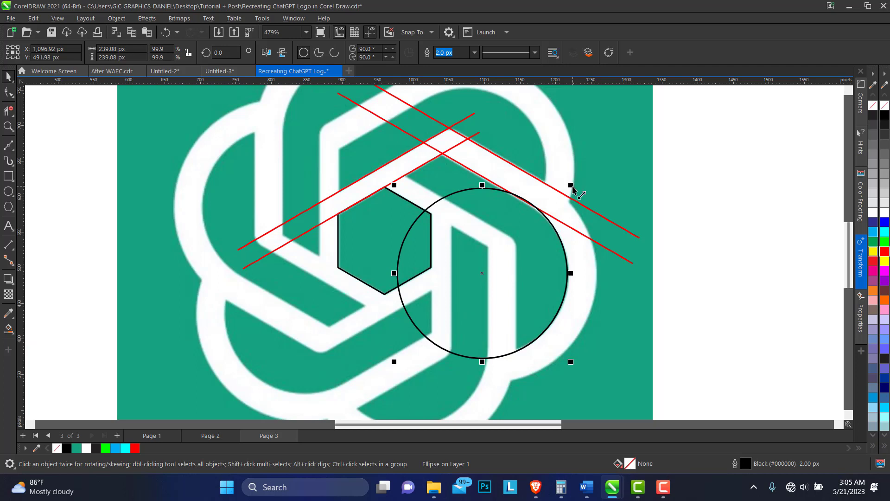
Scale a concentric copy of the circle out to the loop's outer edge.
{"action": "left_click_drag", "start_coordinate": [573, 188], "coordinate": [601, 147]}
{"action": "right_click", "coordinate": [601, 147]}
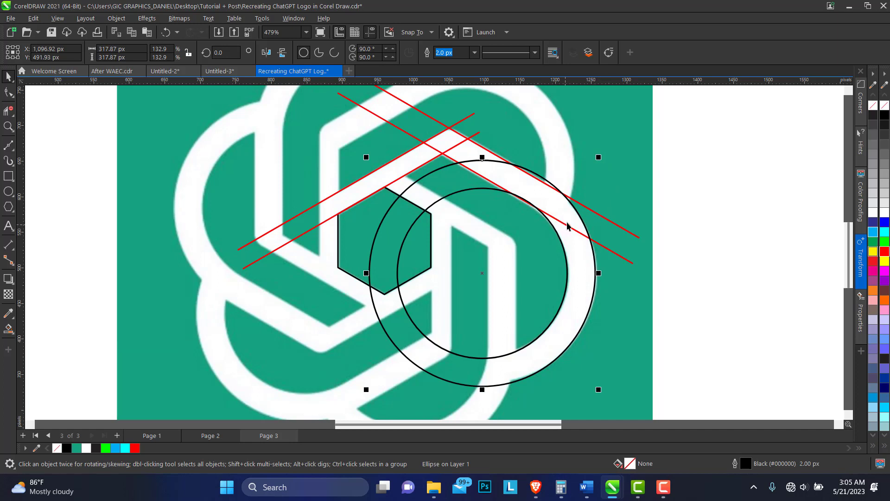
{"action": "key", "text": "shift+Num_Lock"}
{"action": "right_click", "coordinate": [567, 241]}
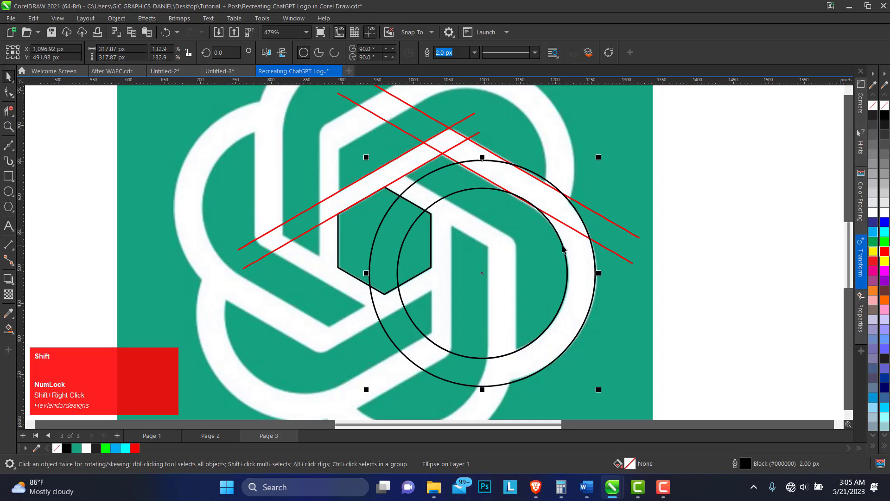
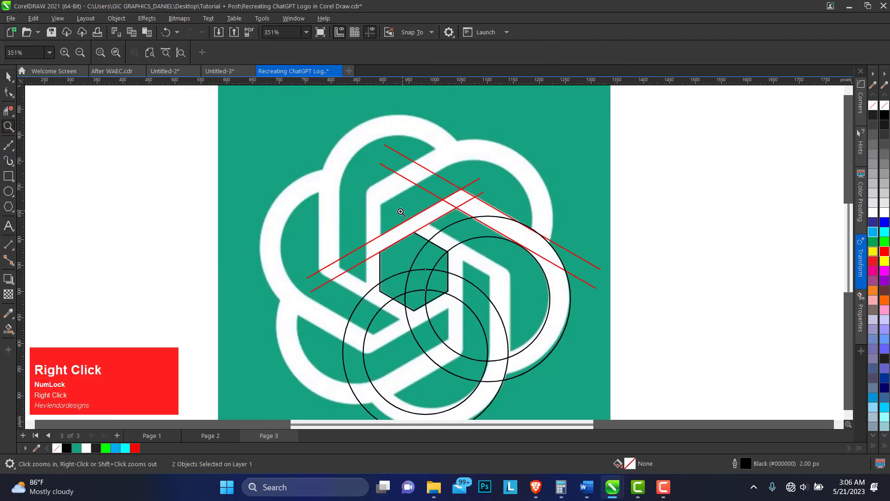
Drop a copy of the concentric circle pair onto the neighbouring lower loop.
{"action": "right_click", "coordinate": [13, 80]}
Draw a vertical line along the hexagon's left side, colour it red and switch to Smart Fill.
{"action": "left_click_drag", "start_coordinate": [13, 80], "coordinate": [25, 175]}
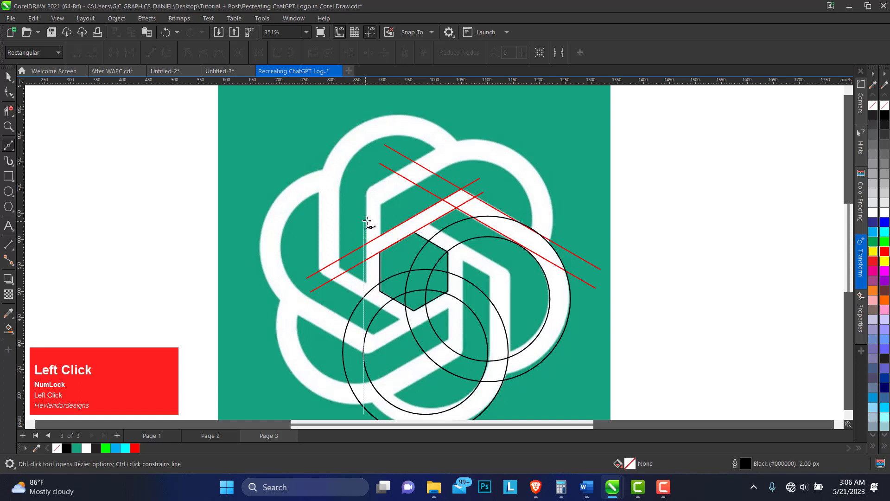
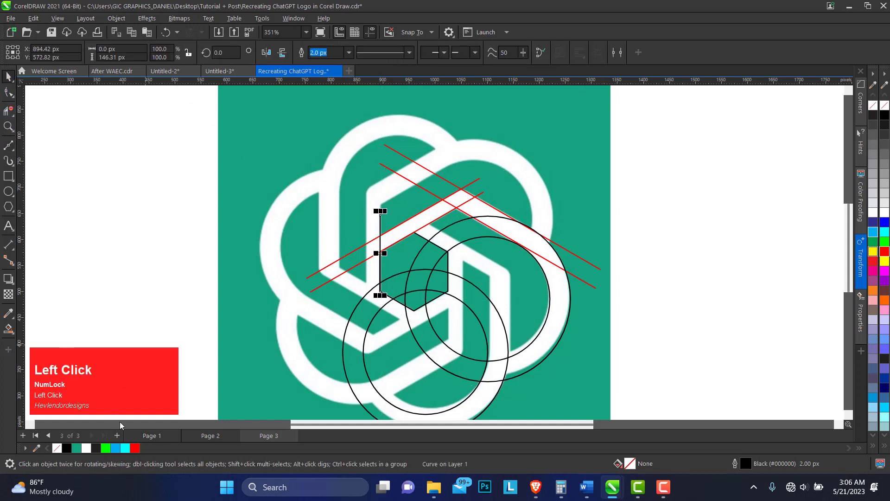
{"action": "right_click", "coordinate": [136, 449]}
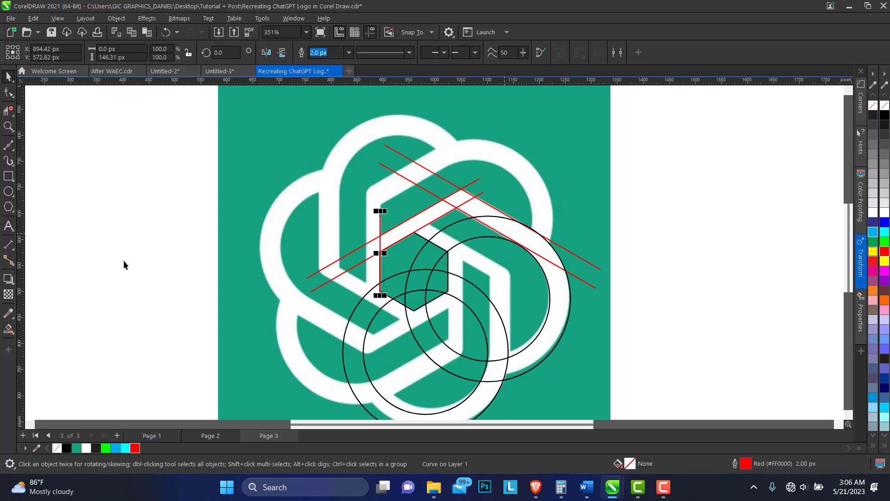
{"action": "right_click", "coordinate": [18, 335]}
{"action": "left_click", "coordinate": [18, 335]}
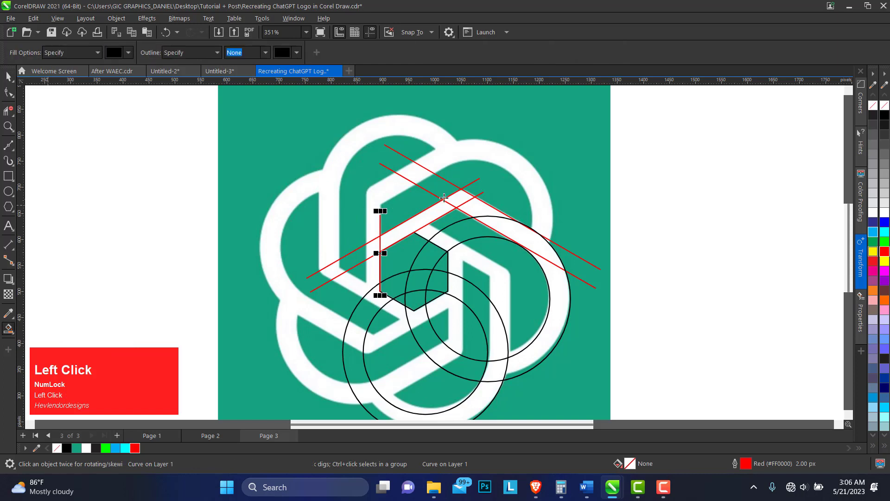
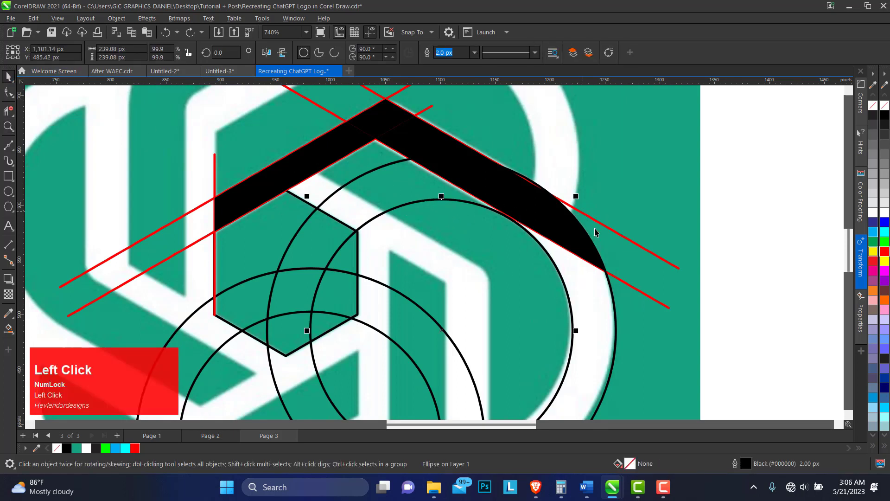
Nudge the outer right circle and delete the black filled band, keeping only guides.
{"action": "left_click_drag", "start_coordinate": [579, 198], "coordinate": [561, 219]}
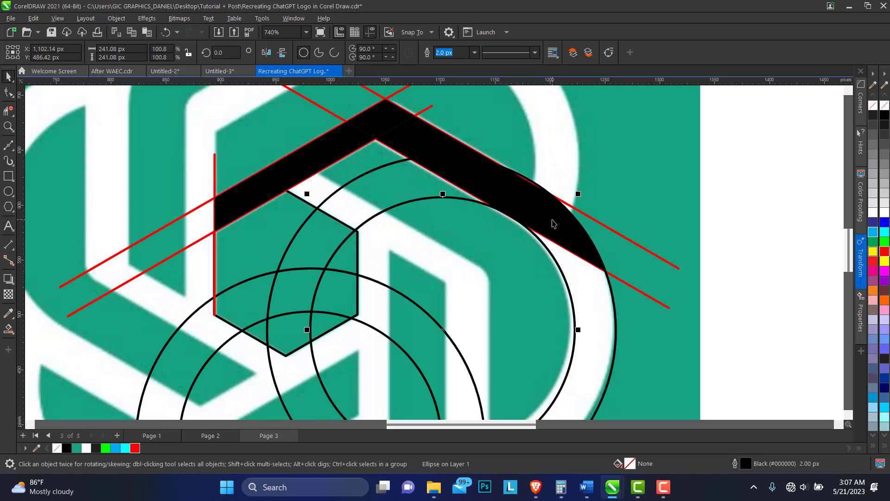
{"action": "key", "text": "ctrl+Num_Lock"}
{"action": "key", "text": "ctrl+z"}
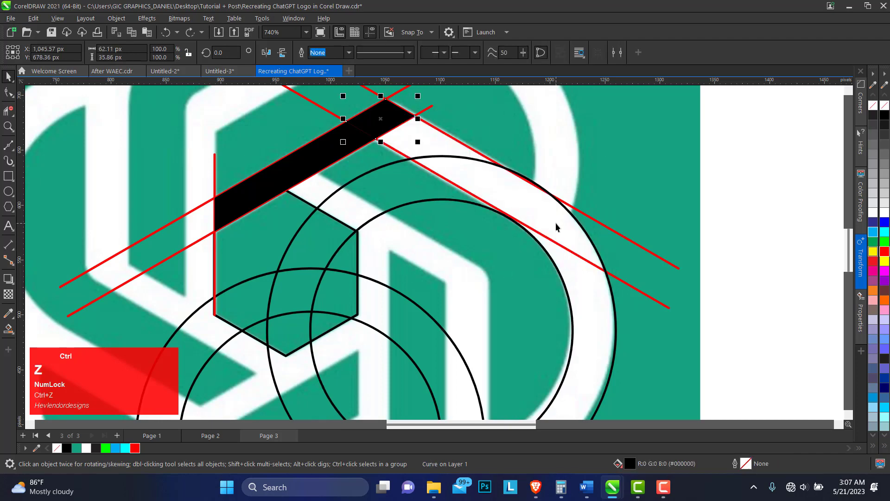
{"action": "left_click_drag", "start_coordinate": [537, 241], "coordinate": [588, 227]}
{"action": "key", "text": "ctrl+Left"}
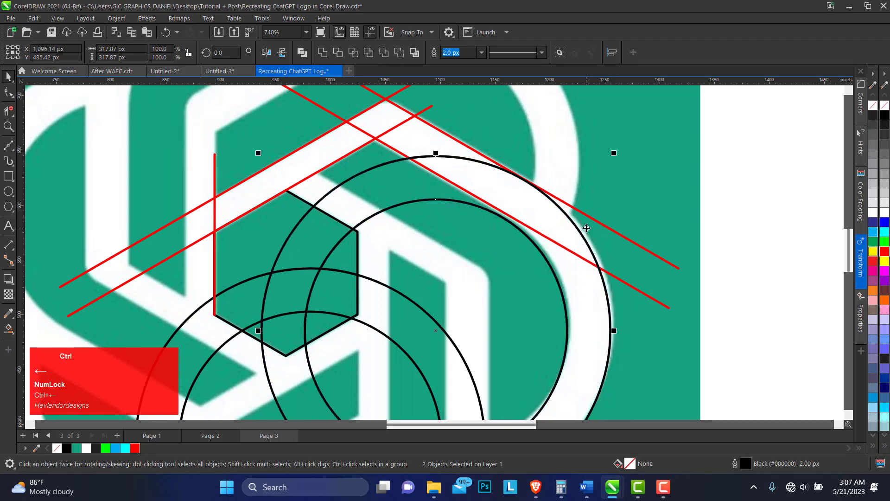
{"action": "left_click", "coordinate": [641, 251]}
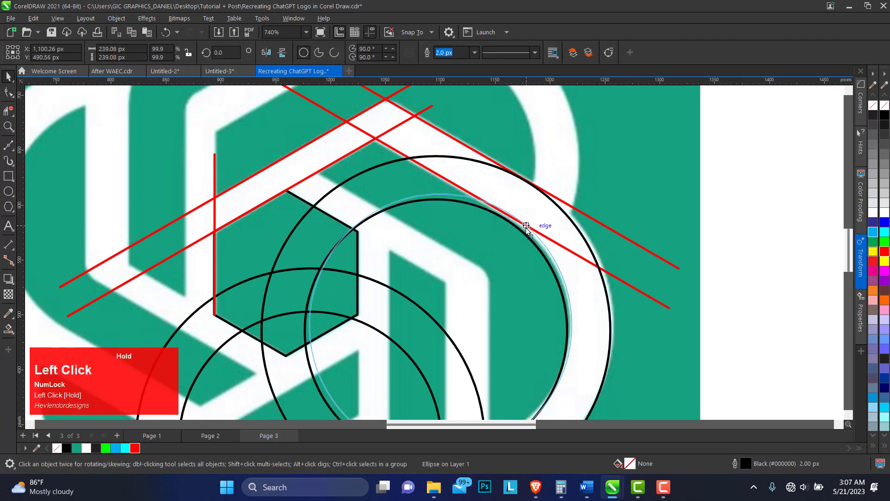
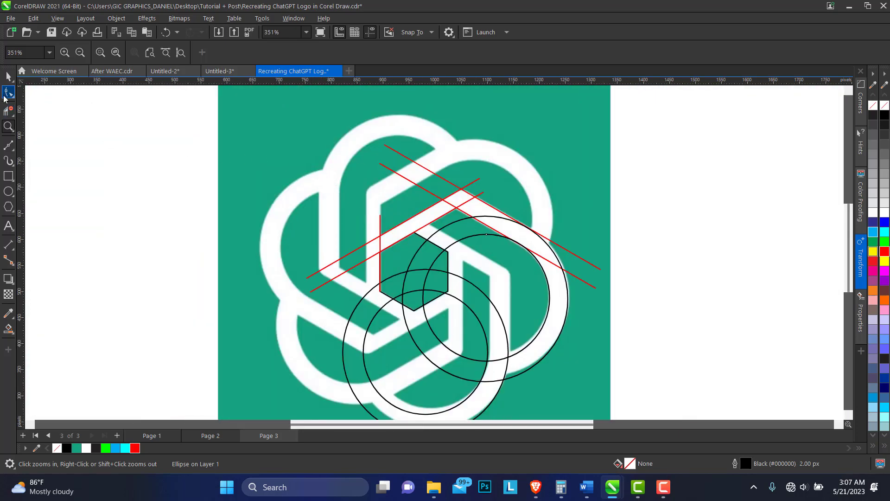
Resize the outer right circle, Smart Fill the band around it and sample the logo's green.
{"action": "right_click", "coordinate": [12, 79]}
{"action": "left_click_drag", "start_coordinate": [13, 79], "coordinate": [42, 346]}
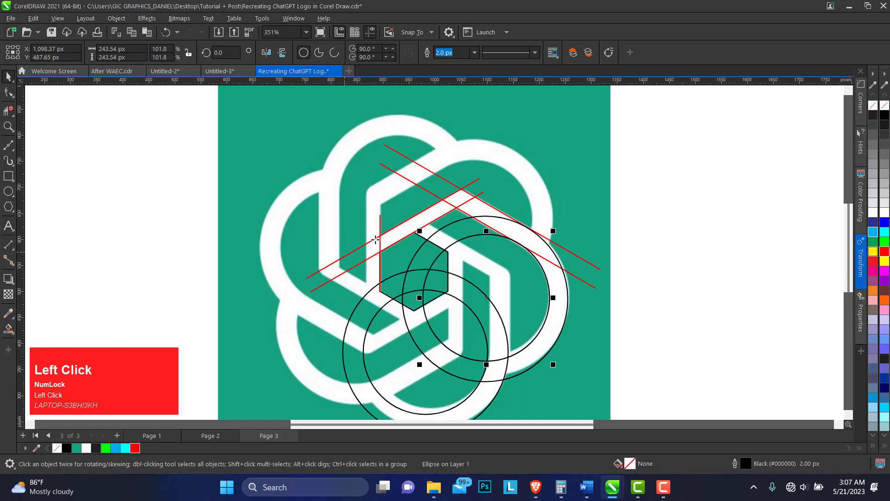
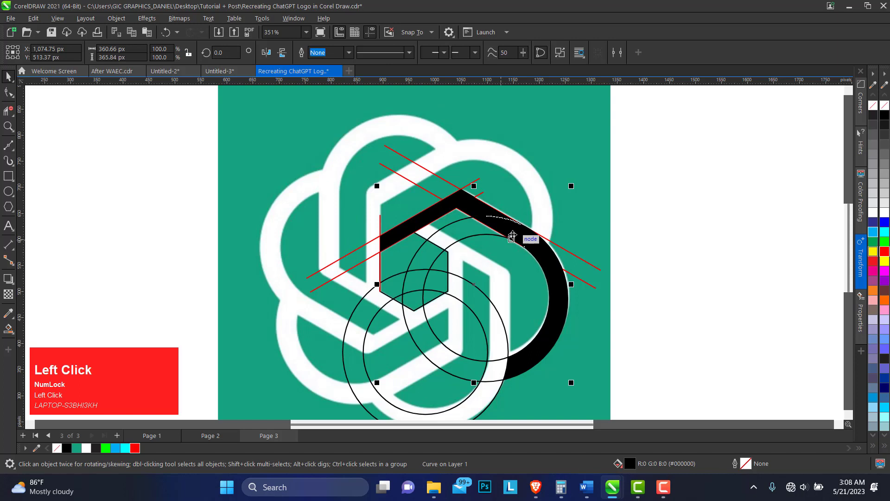
{"action": "key", "text": "ctrl+z"}
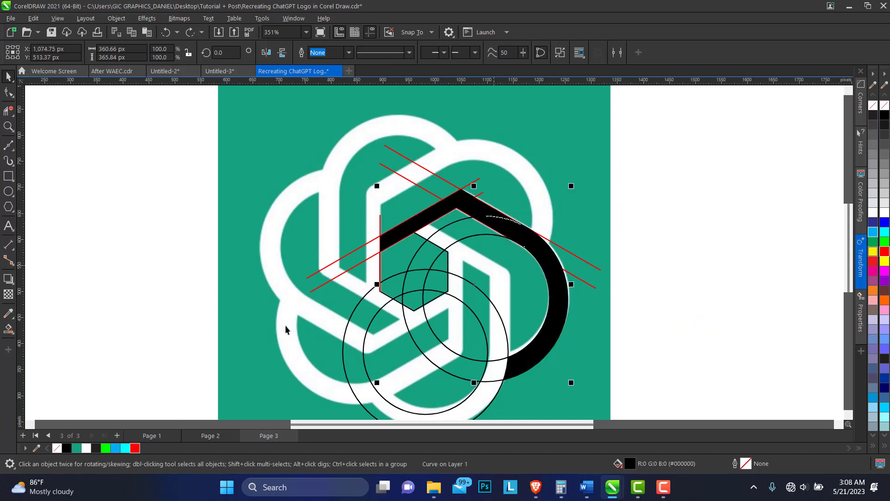
{"action": "key", "text": "ctrl+z"}
{"action": "left_click", "coordinate": [79, 449]}
{"action": "key", "text": "ctrl+z"}
Unlock and delete the reference logo image, then pick the black band for node editing.
{"action": "left_click", "coordinate": [593, 206]}
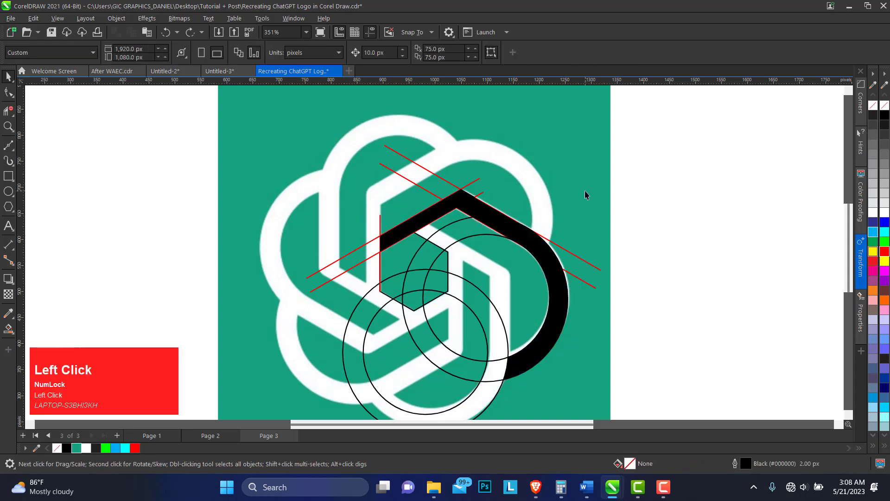
{"action": "left_click", "coordinate": [584, 198]}
{"action": "right_click", "coordinate": [588, 202]}
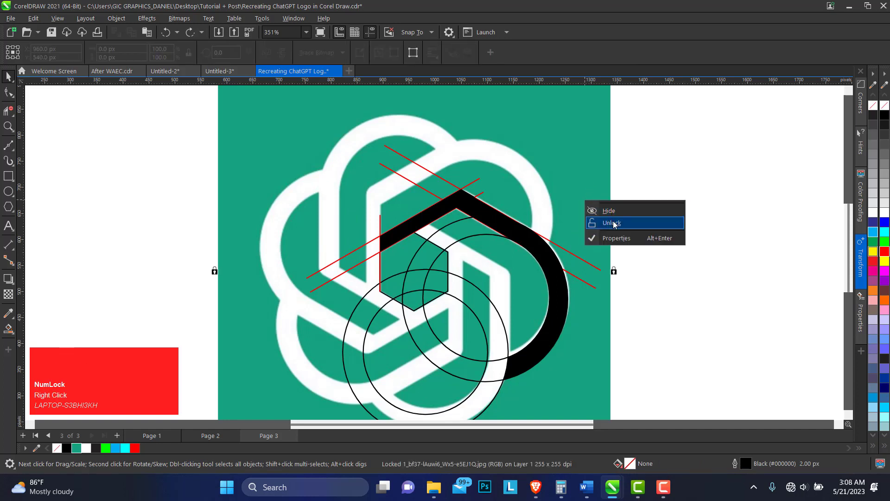
{"action": "left_click", "coordinate": [616, 223]}
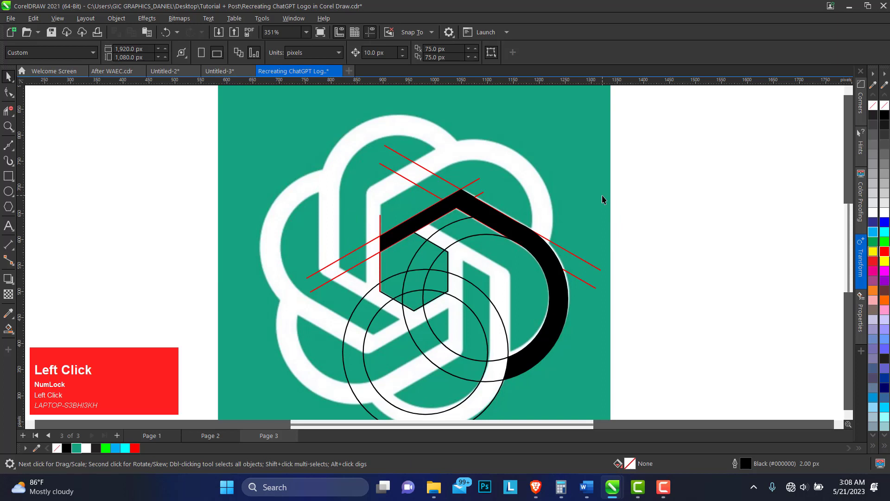
{"action": "key", "text": "Delete"}
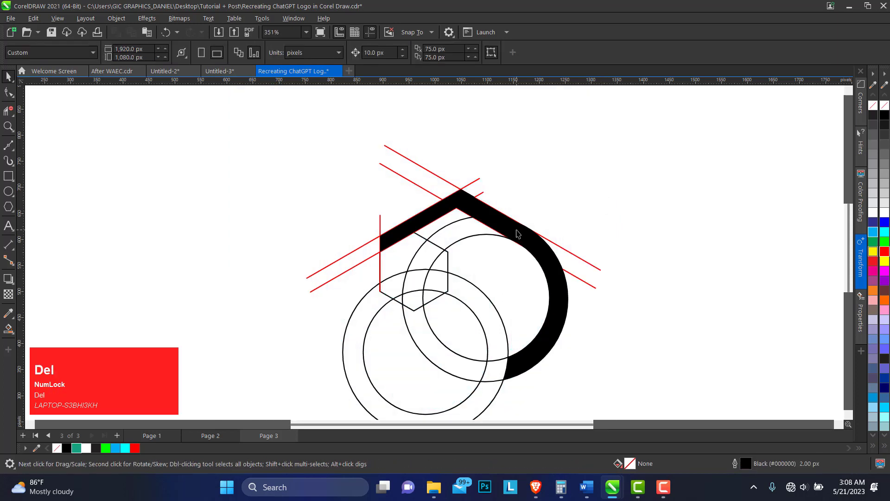
{"action": "left_click", "coordinate": [519, 232]}
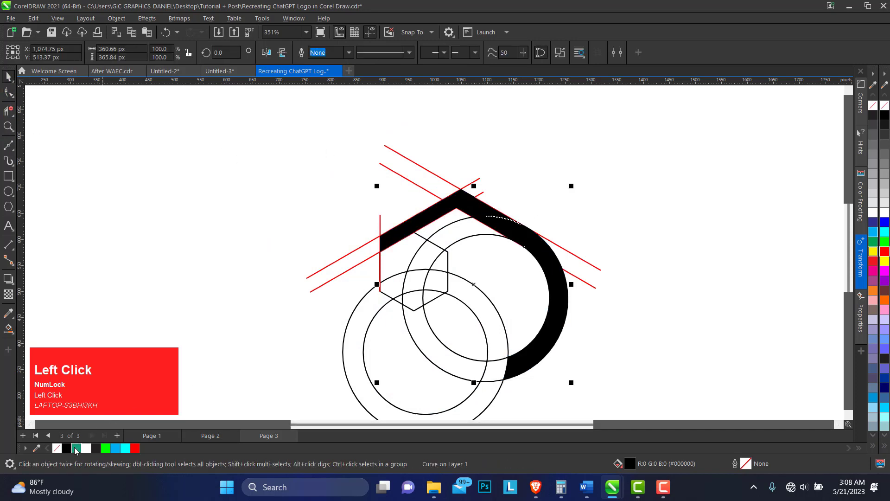
Fill the band with the logo green #15A27F and return it to resize handles.
{"action": "right_click", "coordinate": [877, 109]}
{"action": "left_click", "coordinate": [502, 188]}
{"action": "right_click", "coordinate": [515, 231]}
{"action": "left_click", "coordinate": [510, 231]}
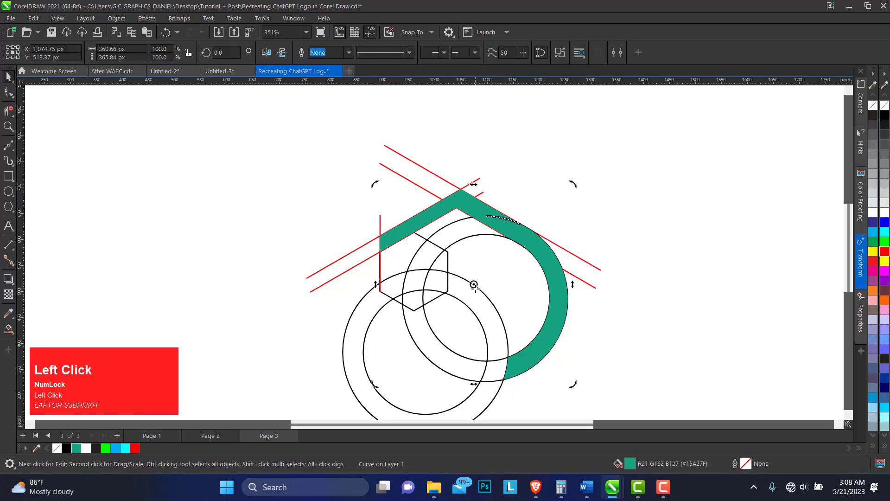
{"action": "left_click", "coordinate": [404, 260]}
{"action": "left_click_drag", "start_coordinate": [405, 260], "coordinate": [412, 253]}
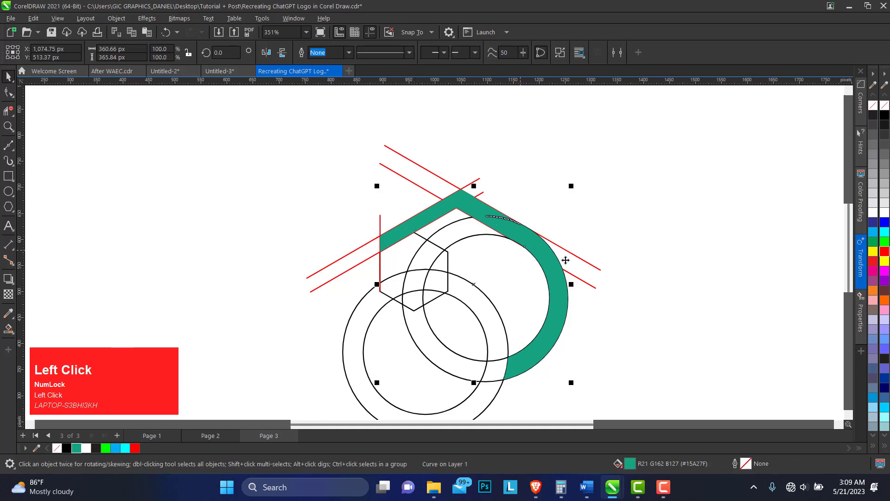
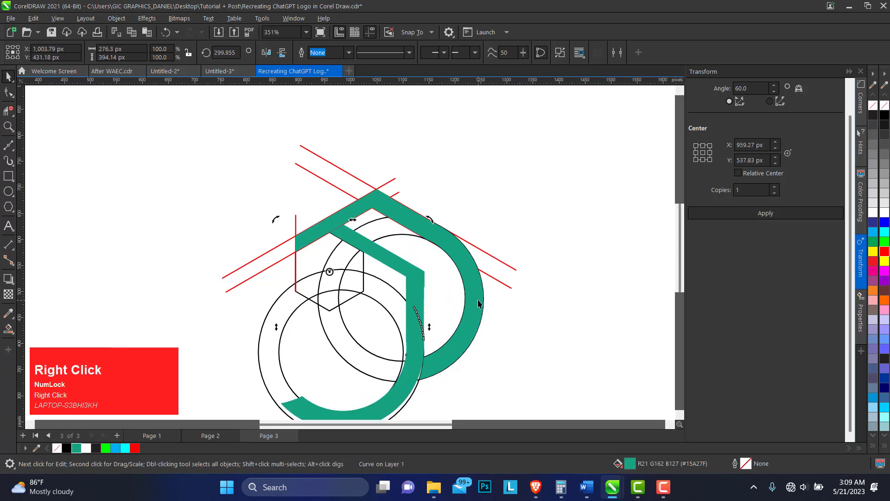
Try repeated 60° rotated copies with Ctrl+R, then return to the single green band selected.
{"action": "key", "text": "ctrl+r"}
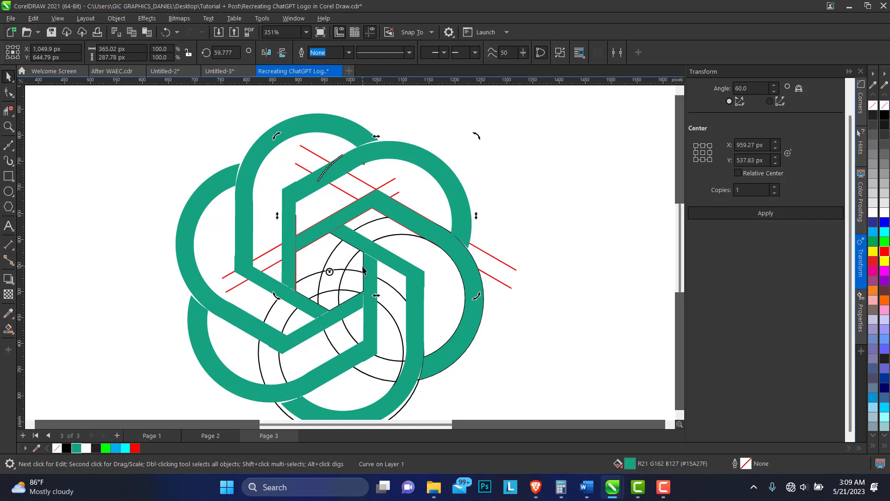
{"action": "key", "text": "ctrl+r"}
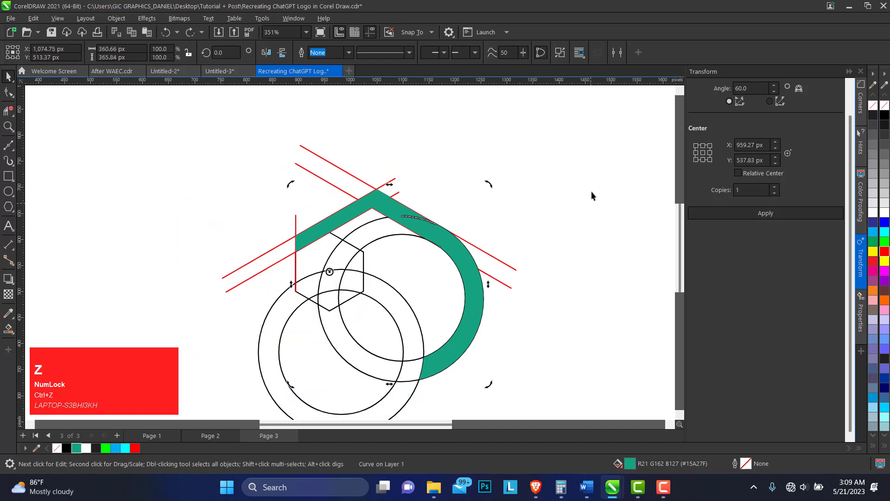
{"action": "left_click", "coordinate": [568, 189]}
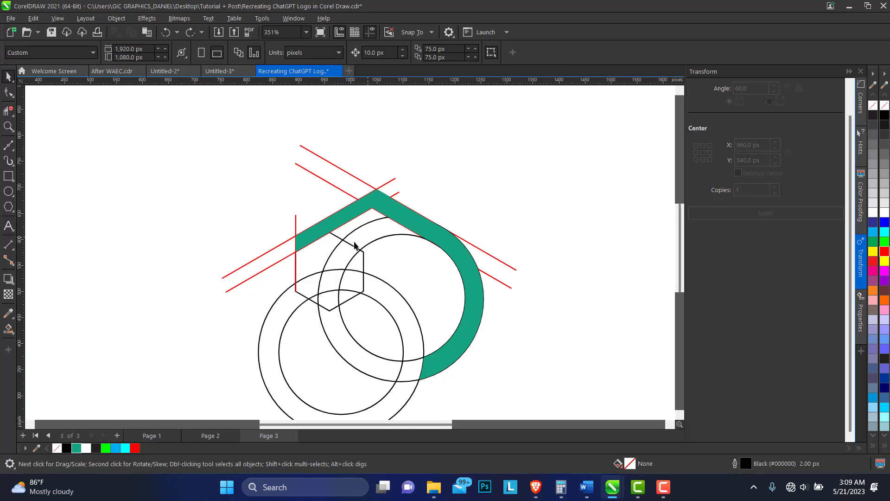
{"action": "left_click", "coordinate": [382, 209]}
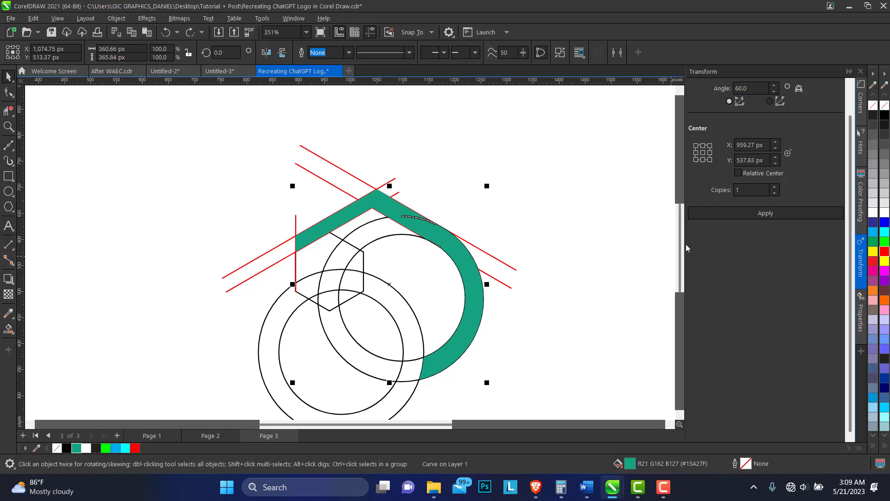
Move the Calculator window showing 360 ÷ 6 = 60 out of the way.
{"action": "left_click_drag", "start_coordinate": [567, 493], "coordinate": [565, 370]}
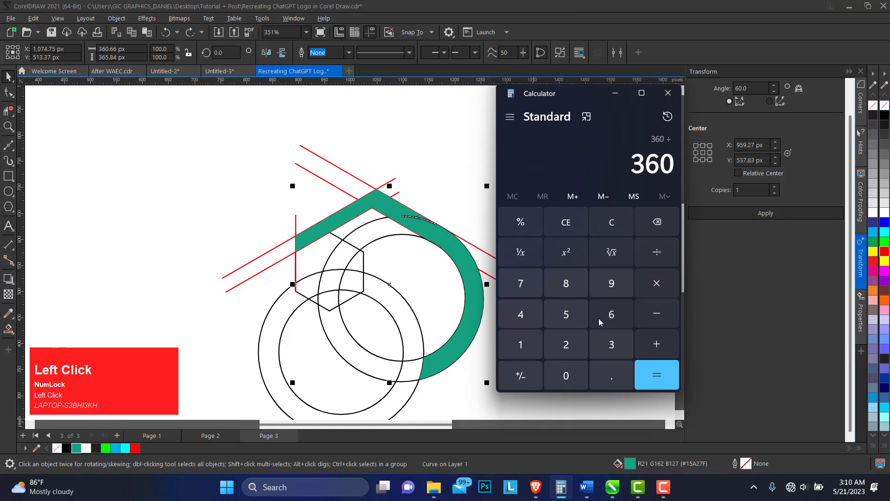
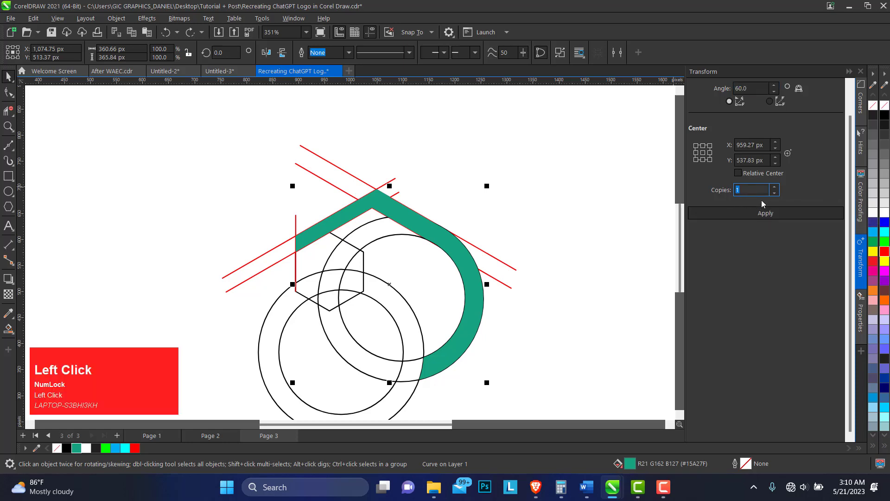
Apply one rotated copy of the green band, then undo the copies.
{"action": "left_click", "coordinate": [770, 214]}
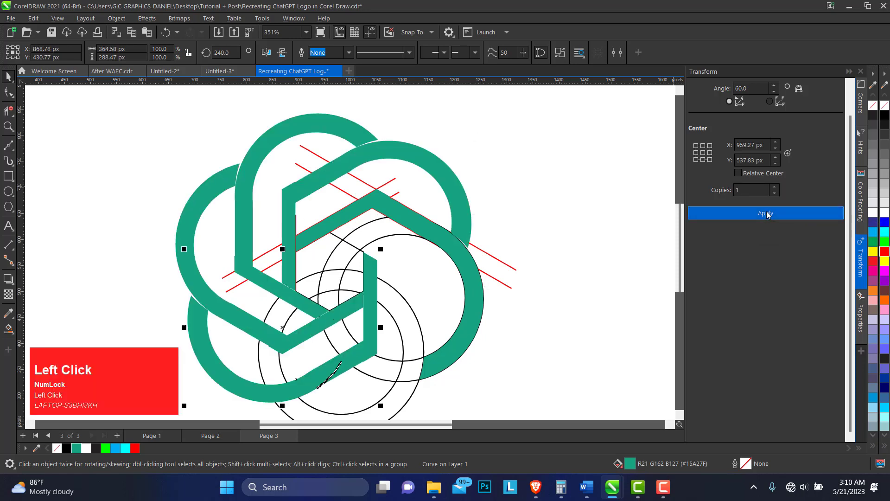
{"action": "key", "text": "ctrl+z"}
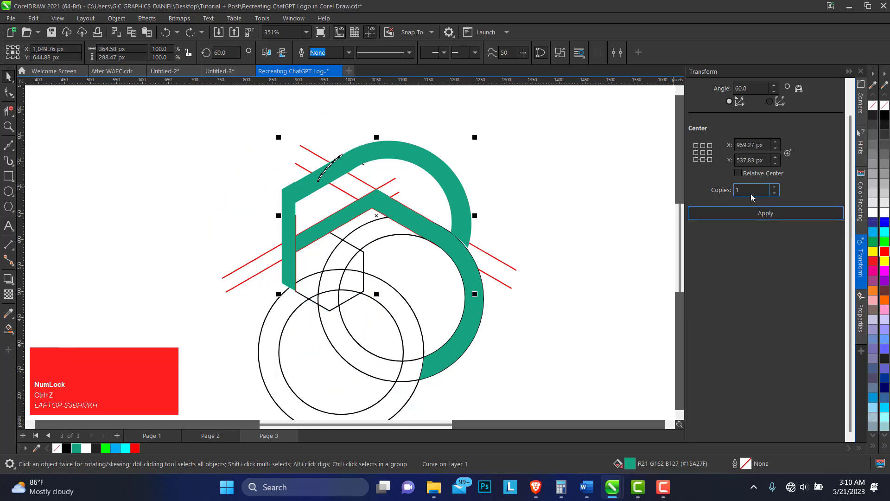
{"action": "key", "text": "ctrl+z"}
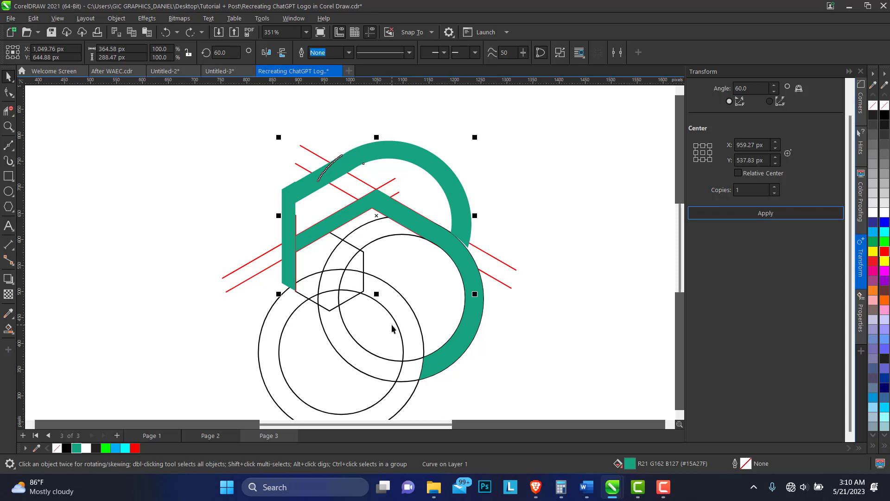
Step further back to just the construction circles and red guide lines.
{"action": "left_click", "coordinate": [396, 322]}
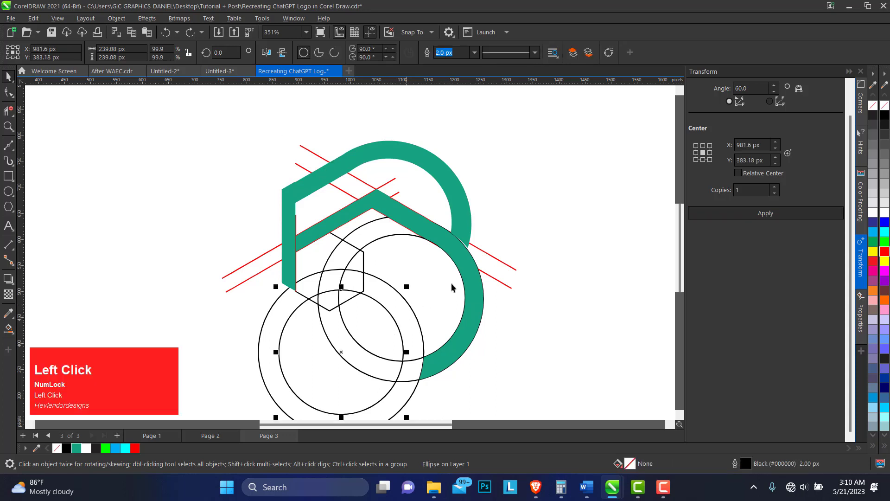
{"action": "left_click", "coordinate": [473, 282]}
{"action": "key", "text": "BackSpace"}
{"action": "left_click", "coordinate": [467, 219]}
{"action": "key", "text": "BackSpace"}
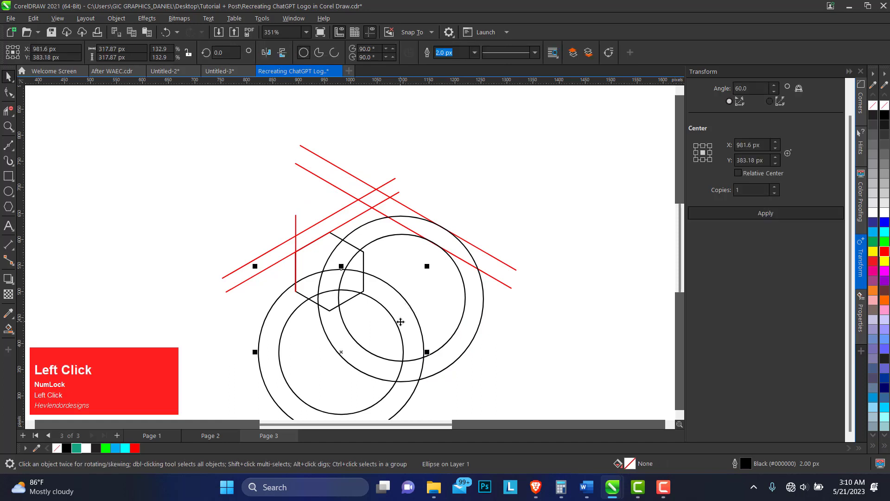
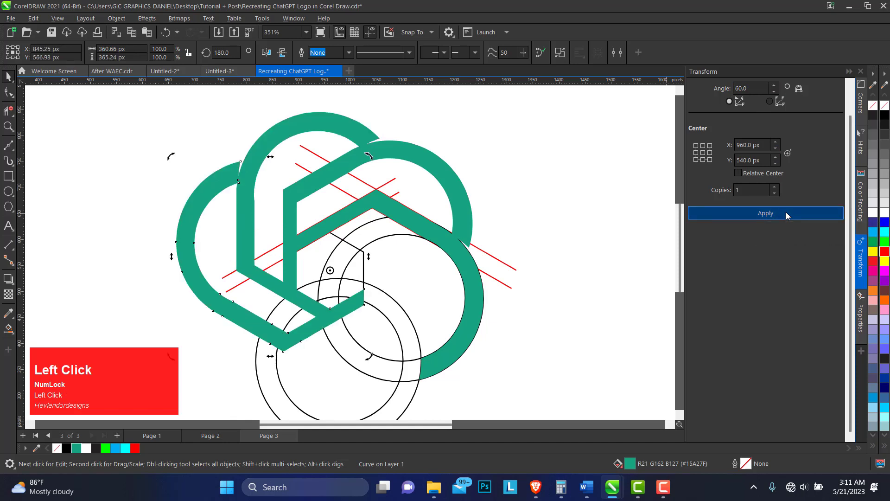
Add another 60° rotated copy of the restored green band.
{"action": "left_click", "coordinate": [788, 216]}
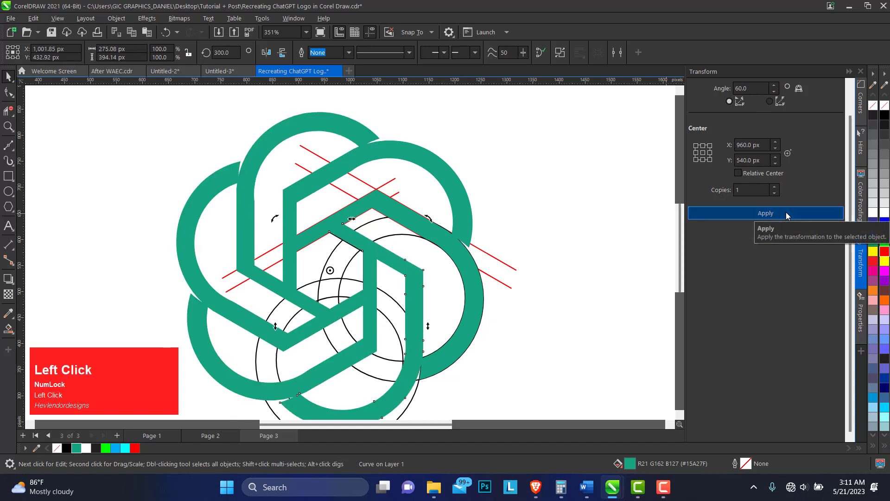
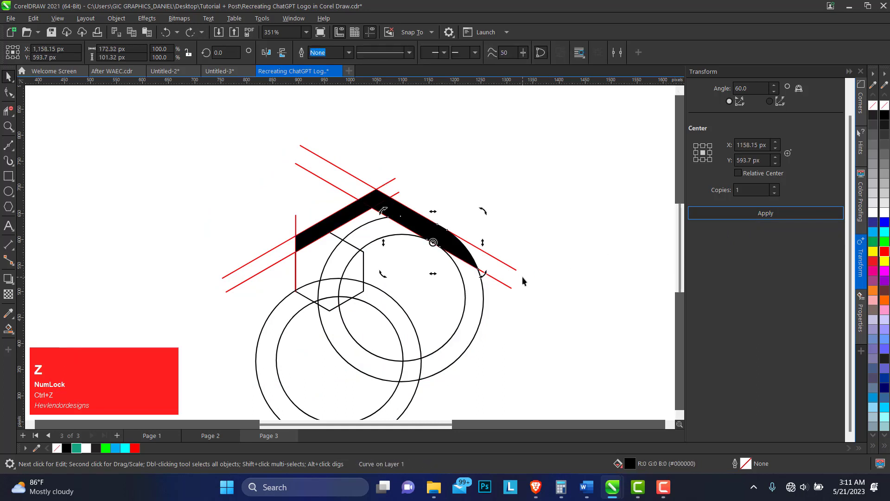
Step back to the uncombined black band pieces and pick the small diamond piece.
{"action": "key", "text": "Delete"}
{"action": "left_click", "coordinate": [403, 216]}
{"action": "key", "text": "Delete"}
{"action": "left_click", "coordinate": [358, 215]}
{"action": "key", "text": "Delete"}
{"action": "left_click", "coordinate": [380, 203]}
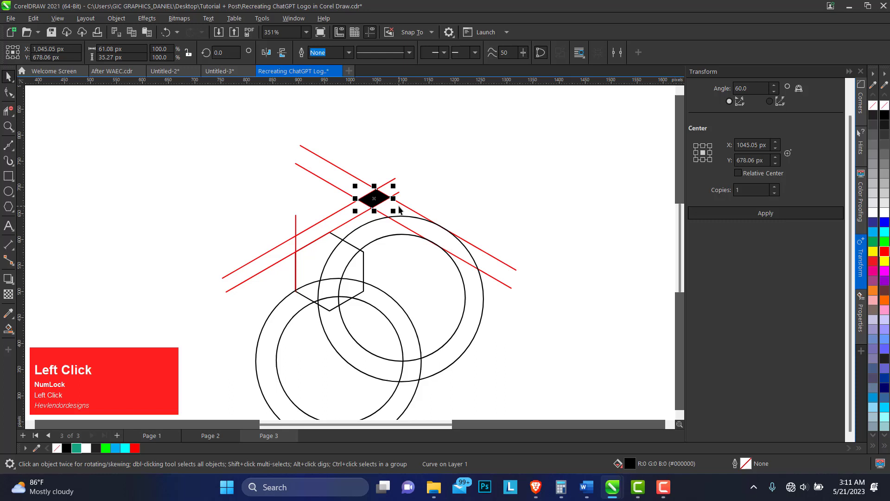
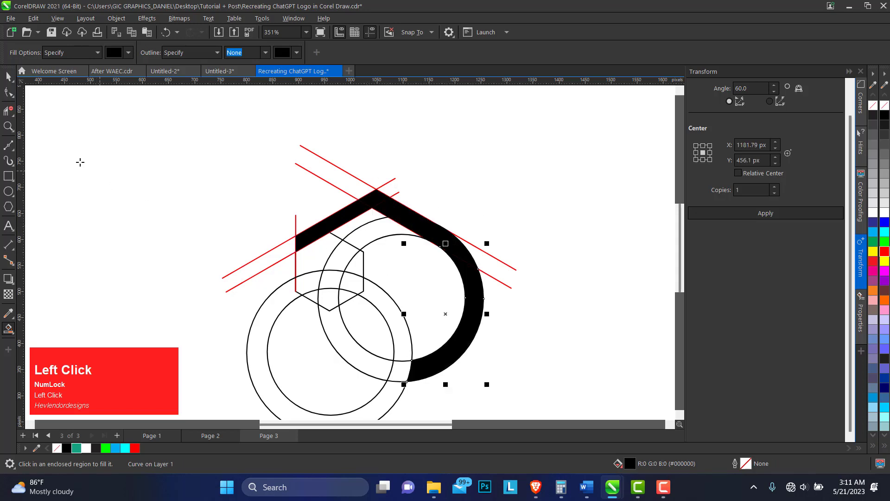
Combine the band pieces into one green shape.
{"action": "left_click", "coordinate": [11, 80]}
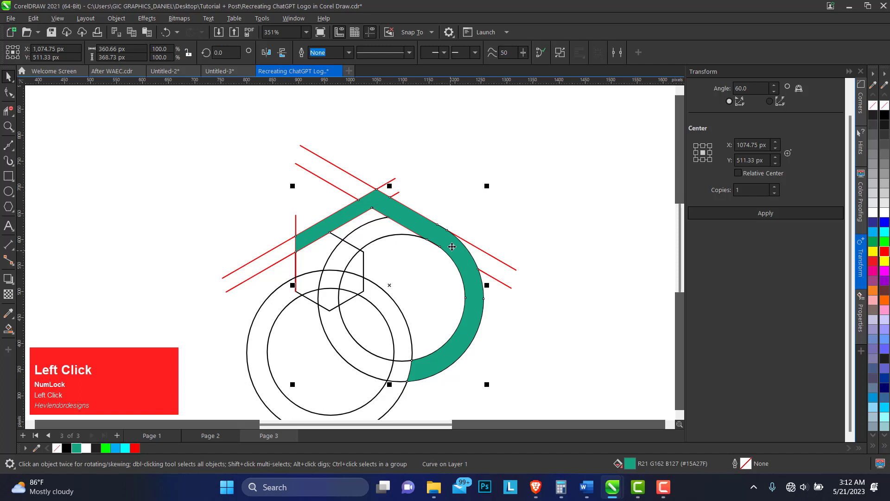
{"action": "key", "text": "ctrl+z"}
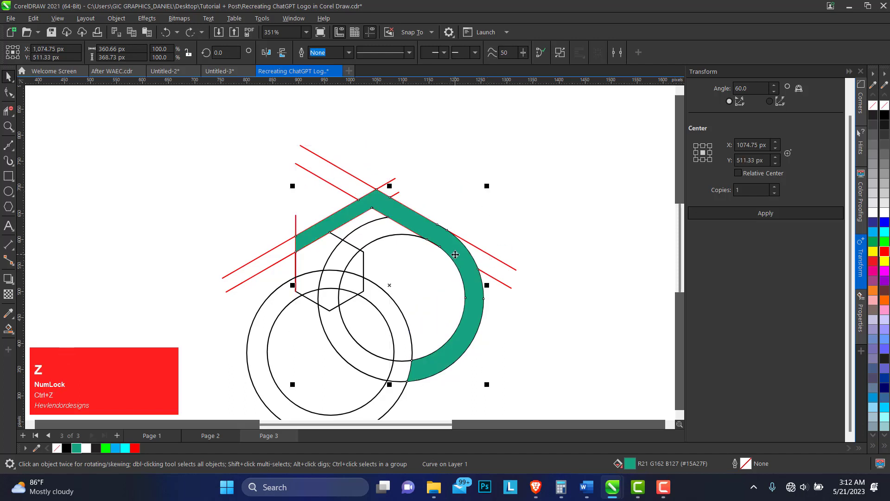
Place vertical and horizontal guidelines crossing at the hexagon's centre.
{"action": "left_click_drag", "start_coordinate": [461, 260], "coordinate": [314, 263]}
{"action": "key", "text": "Delete"}
{"action": "left_click_drag", "start_coordinate": [324, 249], "coordinate": [349, 254]}
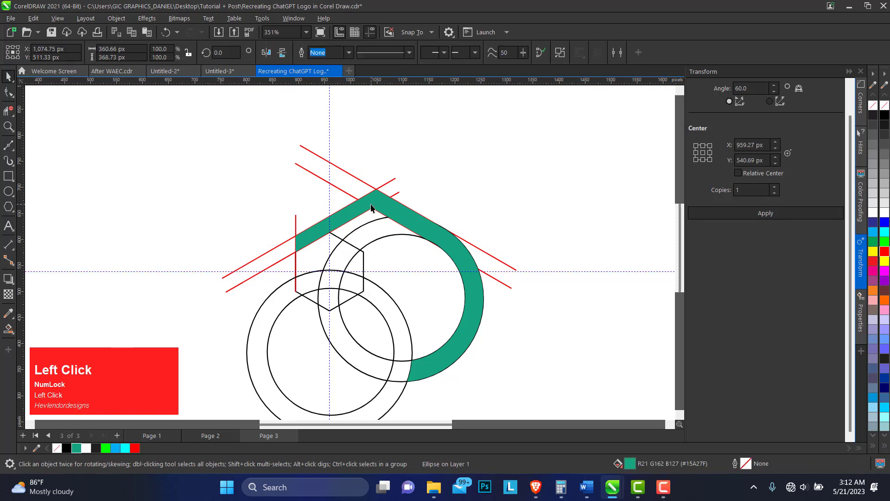
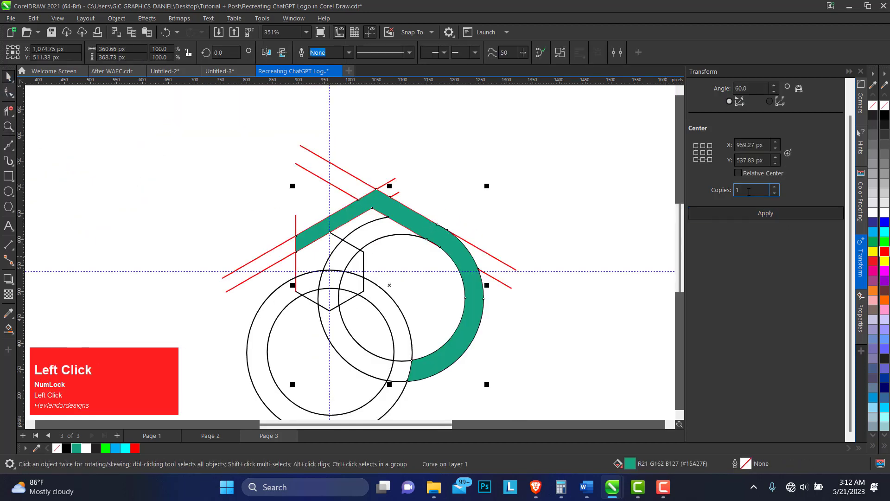
Create 6 copies at 60° around the centre to complete the interlocking knot.
{"action": "key", "text": "6"}
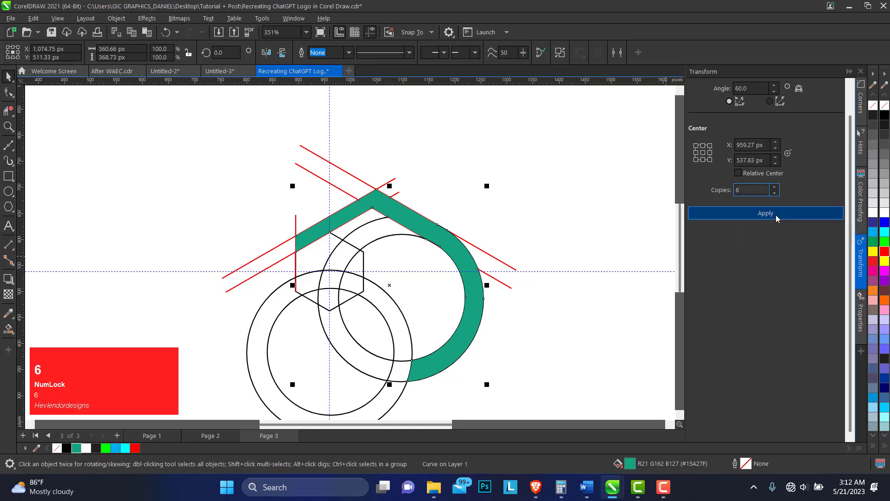
{"action": "left_click", "coordinate": [778, 216]}
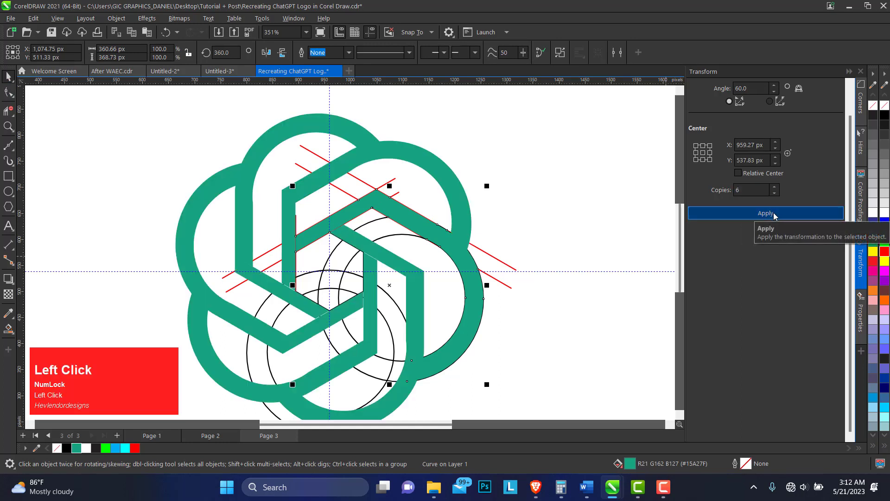
{"action": "double_click", "coordinate": [555, 217]}
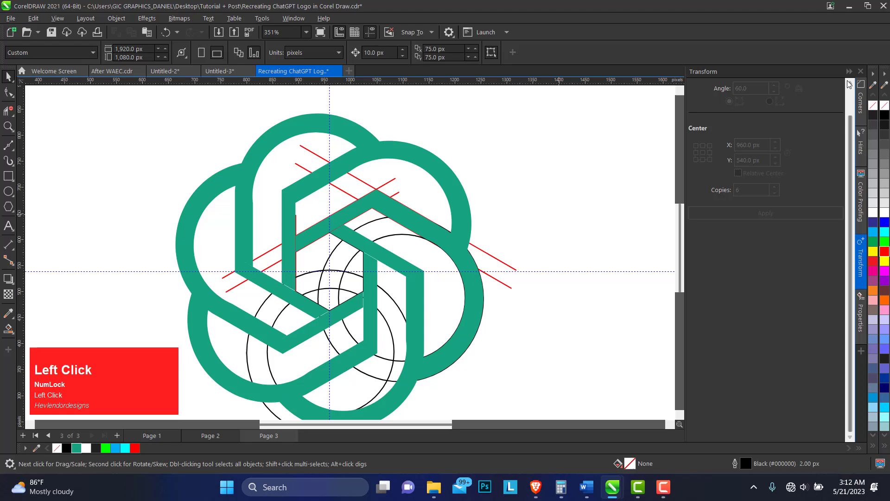
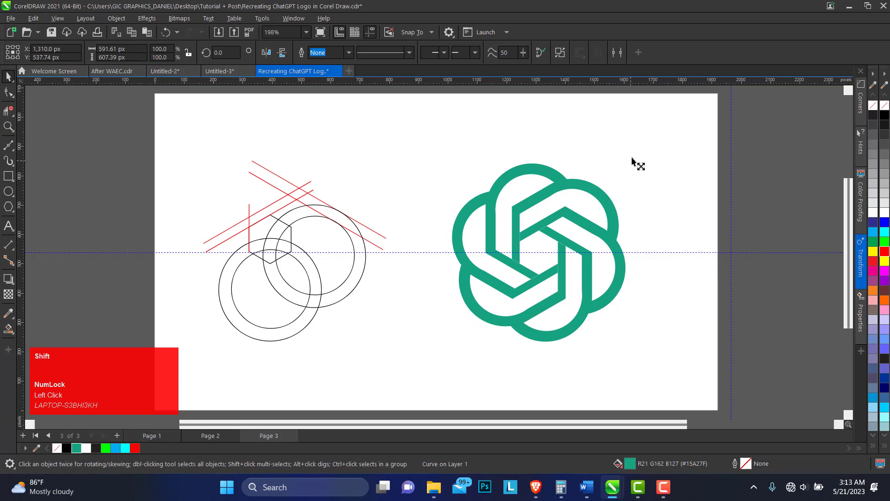
Enlarge the green knot and add a bold 'ChatGPT' wordmark beneath it.
{"action": "left_click_drag", "start_coordinate": [572, 207], "coordinate": [13, 233]}
{"action": "left_click", "coordinate": [14, 233]}
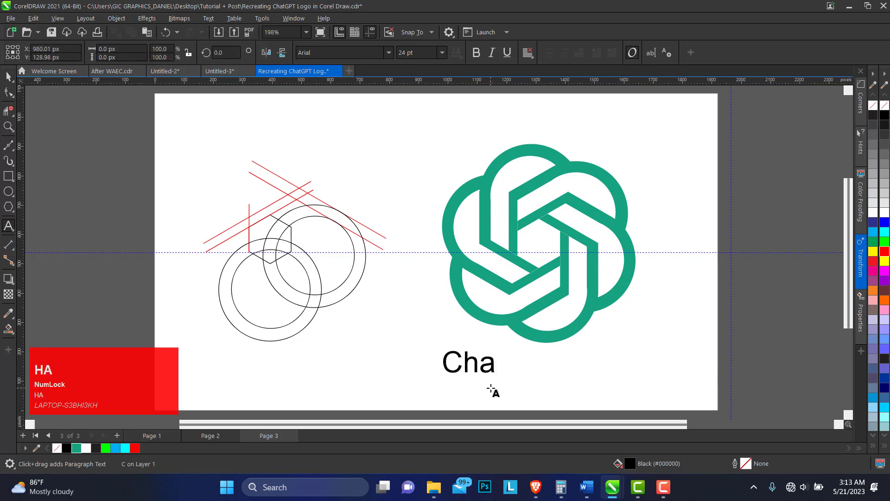
{"action": "key", "text": "t"}
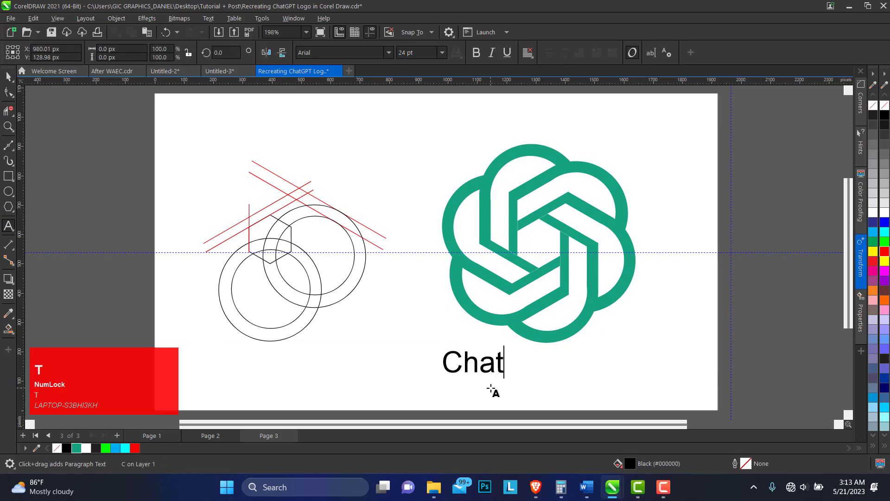
{"action": "type", "text": "t"}
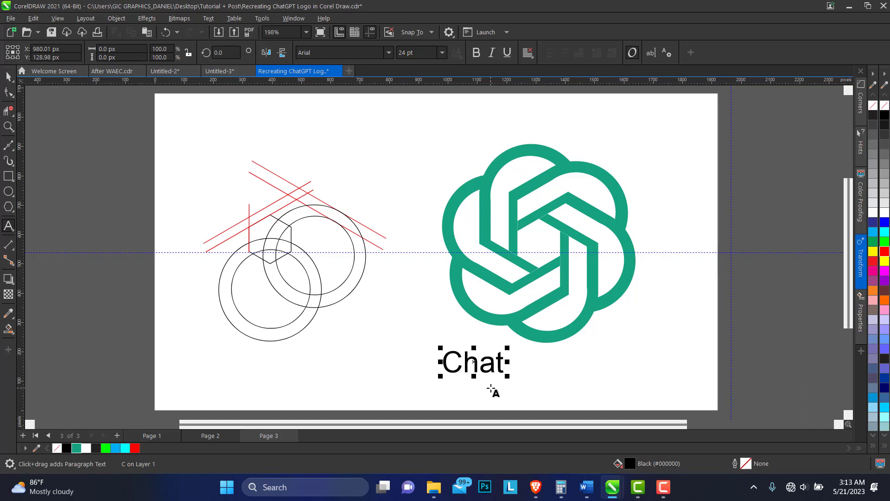
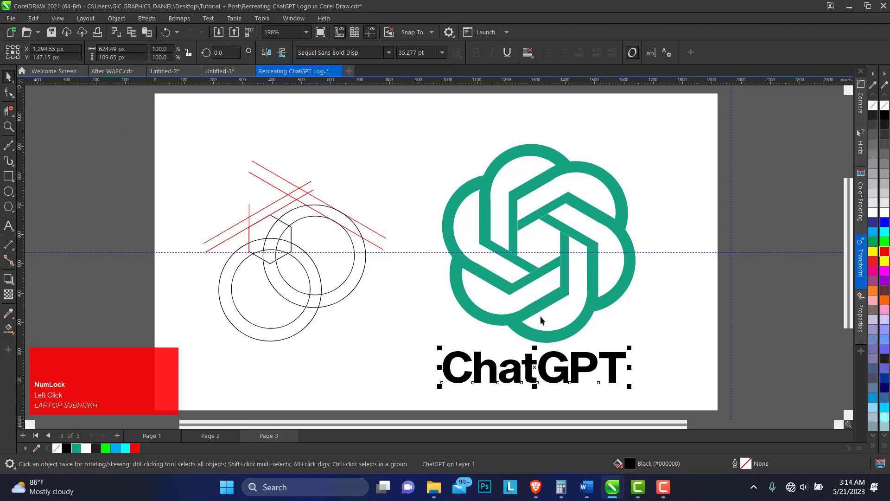
Centre the wordmark horizontally under the knot with Align Centers.
{"action": "left_click", "coordinate": [539, 309]}
{"action": "key", "text": "shift+c"}
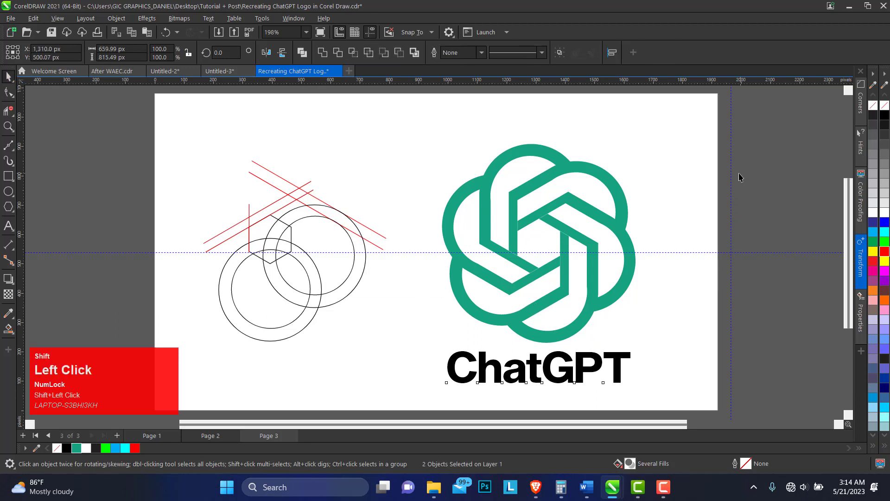